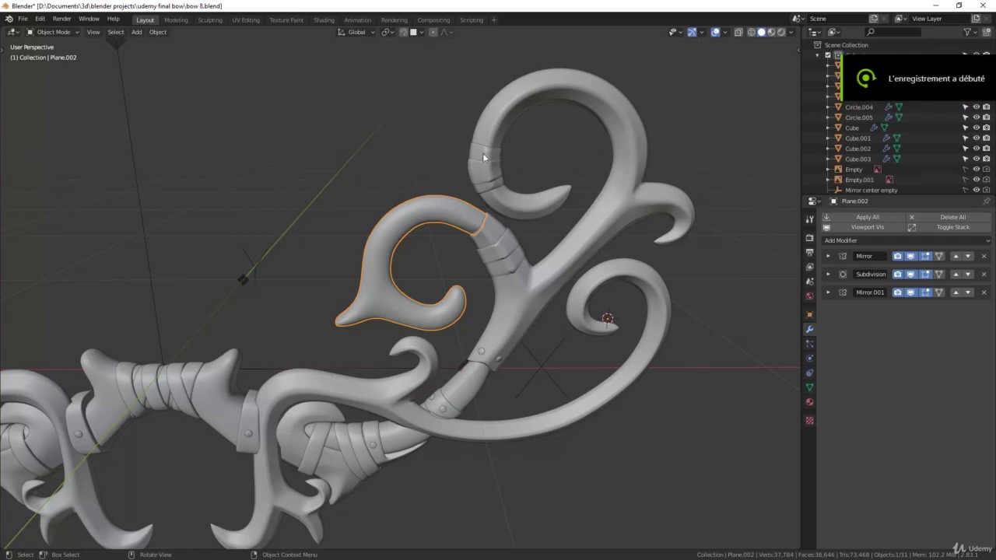
Step: Select the limb piece and orbit in to frame the curled inner limb
{"action": "scroll", "scroll_direction": "up", "scroll_amount": 3}
{"action": "scroll", "scroll_direction": "down", "scroll_amount": 3}
{"action": "middle_click", "coordinate": [719, 29]}
{"action": "scroll", "scroll_direction": "up", "scroll_amount": 3}
{"action": "left_click", "coordinate": [719, 28]}
{"action": "middle_click", "coordinate": [719, 29]}
{"action": "scroll", "scroll_direction": "up", "scroll_amount": 3}
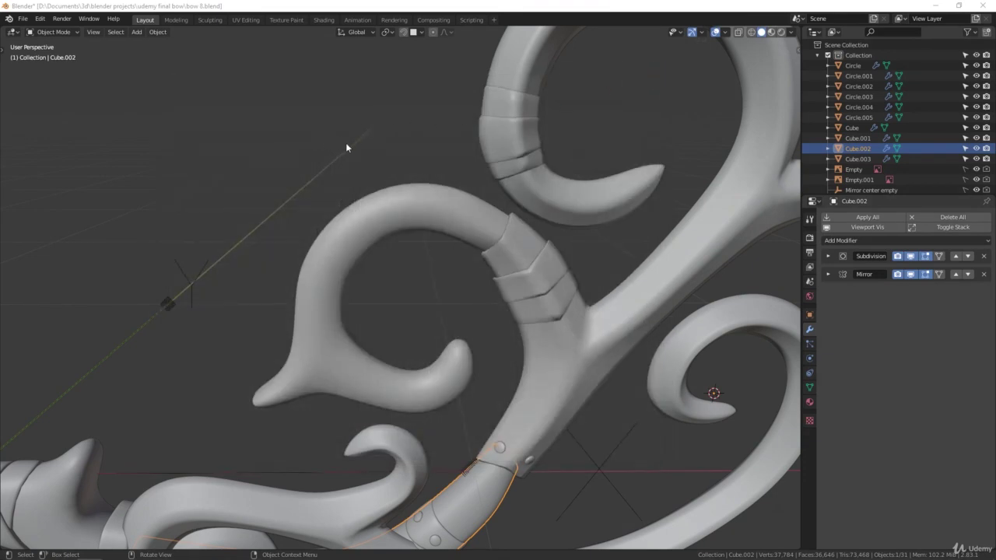
Step: Add a Displace modifier to the curled limb and move it above Mirror.001
{"action": "left_click", "coordinate": [422, 212]}
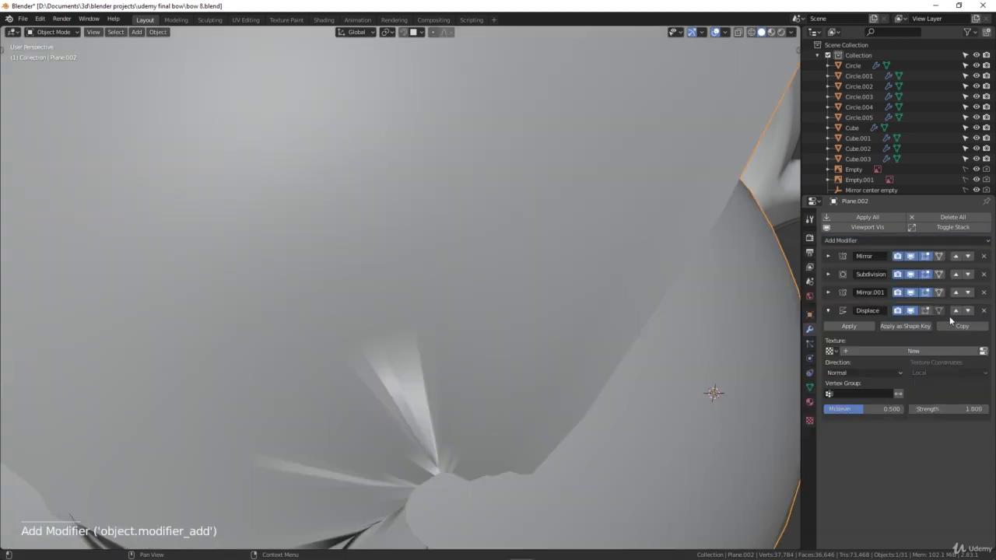
{"action": "left_click", "coordinate": [957, 316]}
{"action": "scroll", "scroll_direction": "down", "scroll_amount": 3}
{"action": "scroll", "scroll_direction": "down", "scroll_amount": 3}
{"action": "scroll", "scroll_direction": "up", "scroll_amount": 3}
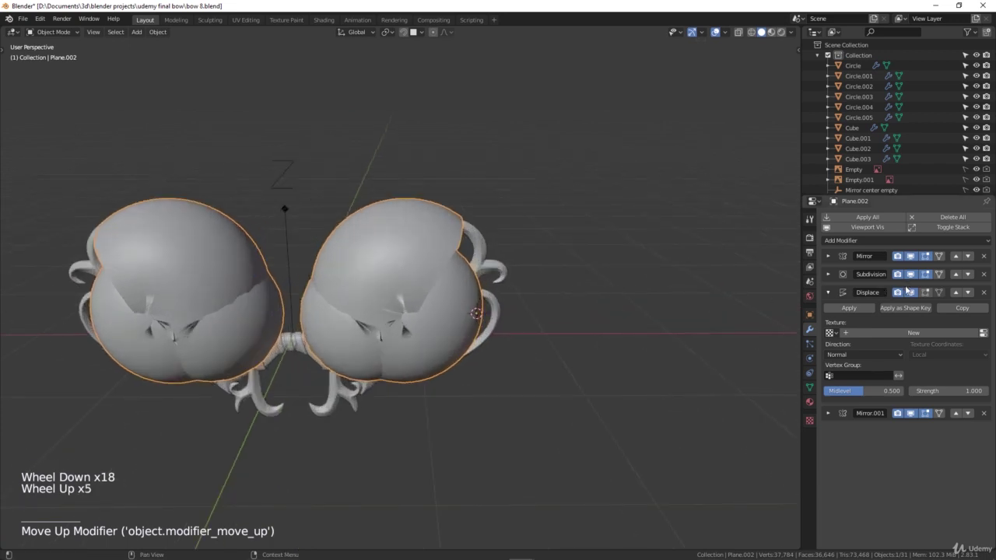
Step: Toggle the Displace viewport visibility off and back on while inspecting the limb
{"action": "left_click", "coordinate": [912, 294]}
{"action": "scroll", "scroll_direction": "up", "scroll_amount": 3}
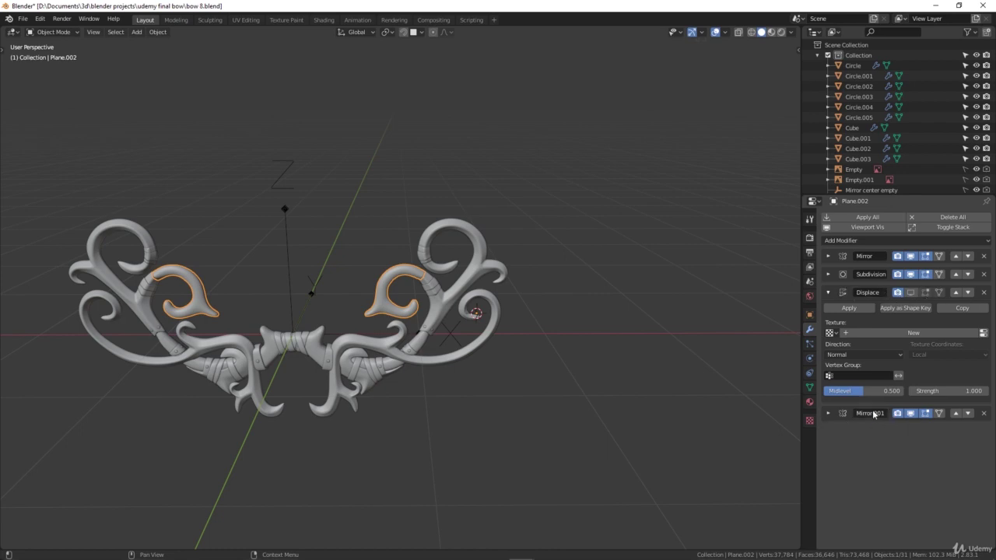
{"action": "scroll", "scroll_direction": "up", "scroll_amount": 3}
{"action": "scroll", "scroll_direction": "down", "scroll_amount": 3}
{"action": "scroll", "scroll_direction": "up", "scroll_amount": 3}
{"action": "scroll", "scroll_direction": "down", "scroll_amount": 3}
{"action": "scroll", "scroll_direction": "up", "scroll_amount": 3}
{"action": "scroll", "scroll_direction": "up", "scroll_amount": 3}
{"action": "middle_click", "coordinate": [476, 329]}
{"action": "middle_click", "coordinate": [497, 344]}
{"action": "scroll", "scroll_direction": "up", "scroll_amount": 3}
{"action": "middle_click", "coordinate": [401, 315]}
{"action": "middle_click", "coordinate": [432, 332]}
{"action": "middle_click", "coordinate": [422, 316]}
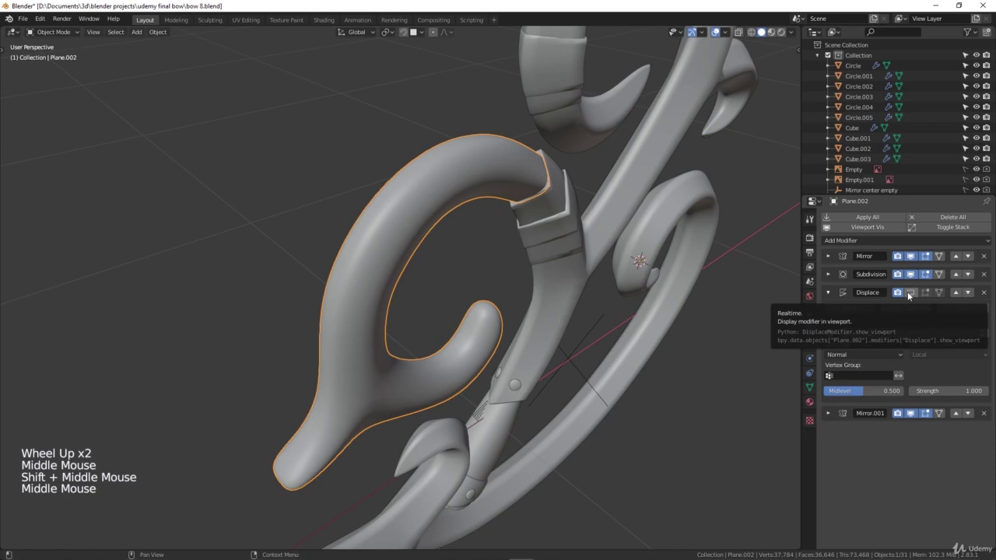
{"action": "left_click", "coordinate": [916, 295]}
Step: Orbit around the bloated, displaced limb to judge the effect
{"action": "scroll", "scroll_direction": "down", "scroll_amount": 3}
{"action": "middle_click", "coordinate": [426, 241]}
{"action": "scroll", "scroll_direction": "up", "scroll_amount": 3}
{"action": "middle_click", "coordinate": [355, 229]}
{"action": "middle_click", "coordinate": [373, 237]}
{"action": "middle_click", "coordinate": [394, 241]}
{"action": "scroll", "scroll_direction": "down", "scroll_amount": 3}
{"action": "middle_click", "coordinate": [460, 253]}
{"action": "scroll", "scroll_direction": "up", "scroll_amount": 3}
{"action": "middle_click", "coordinate": [451, 260]}
{"action": "middle_click", "coordinate": [434, 275]}
{"action": "middle_click", "coordinate": [442, 277]}
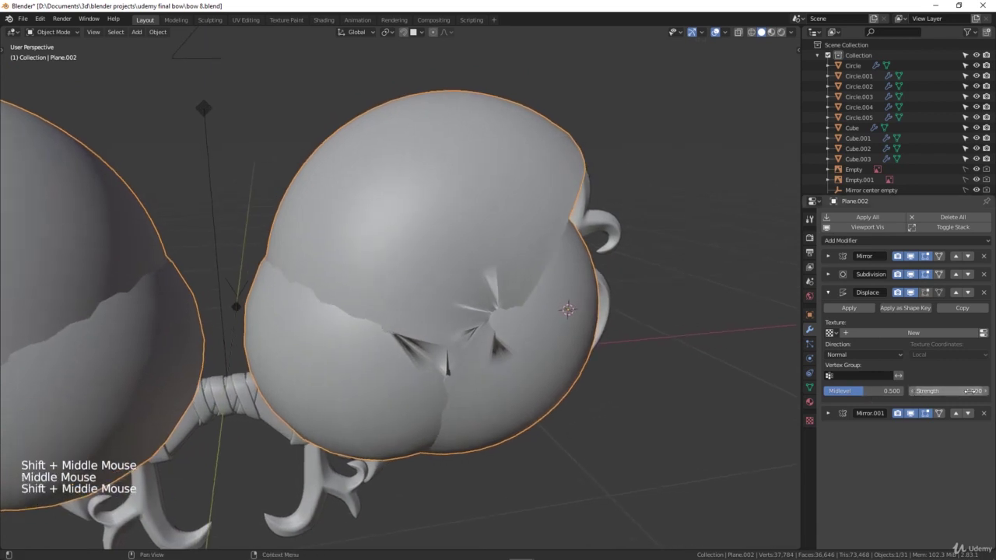
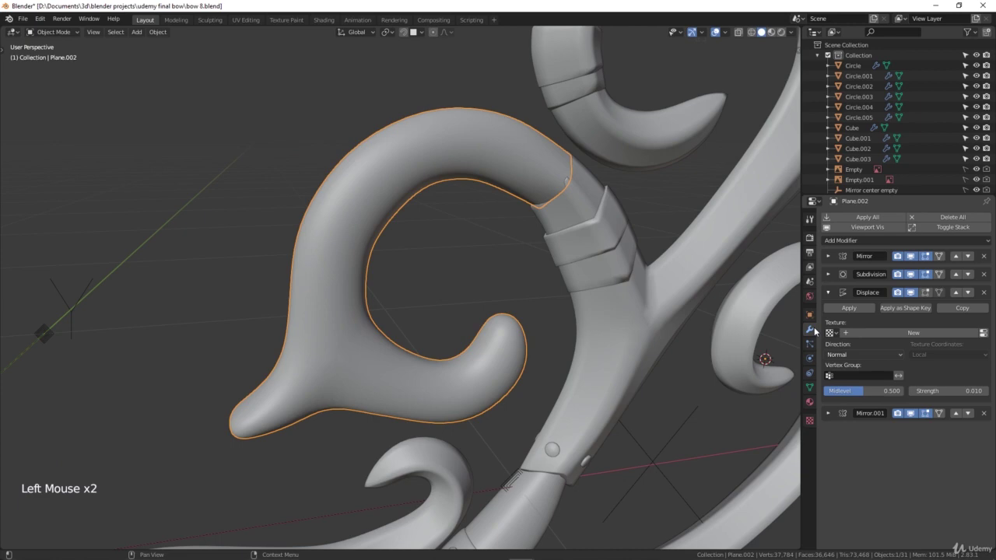
Step: Frame the curled limb and create a new texture, Texture.001, for the Displace modifier
{"action": "middle_click", "coordinate": [598, 238]}
{"action": "key", "text": "alt+a"}
{"action": "middle_click", "coordinate": [611, 259]}
{"action": "scroll", "scroll_direction": "up", "scroll_amount": 3}
{"action": "scroll", "scroll_direction": "down", "scroll_amount": 3}
{"action": "middle_click", "coordinate": [536, 239]}
{"action": "left_click", "coordinate": [400, 222]}
{"action": "middle_click", "coordinate": [411, 239]}
{"action": "scroll", "scroll_direction": "down", "scroll_amount": 3}
{"action": "middle_click", "coordinate": [409, 231]}
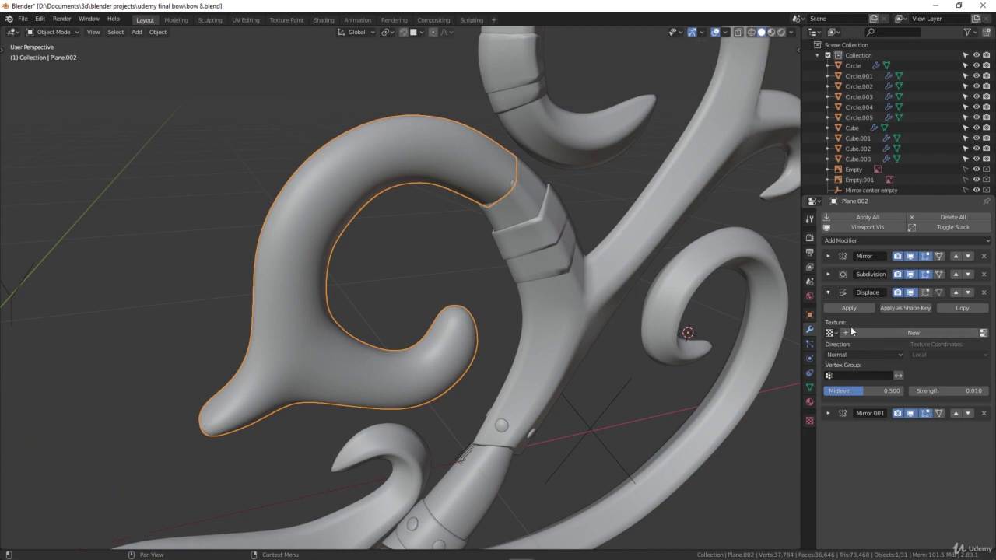
{"action": "left_click", "coordinate": [873, 334]}
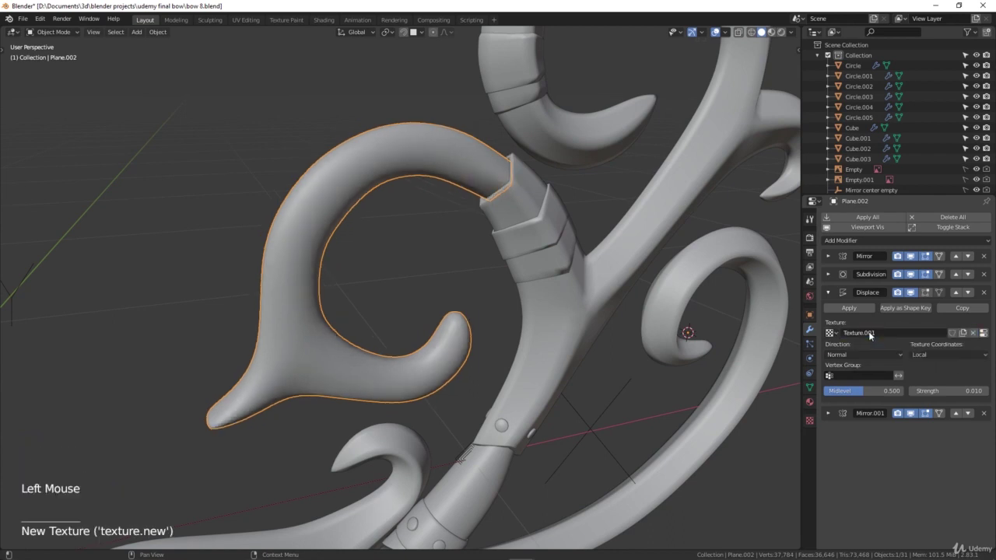
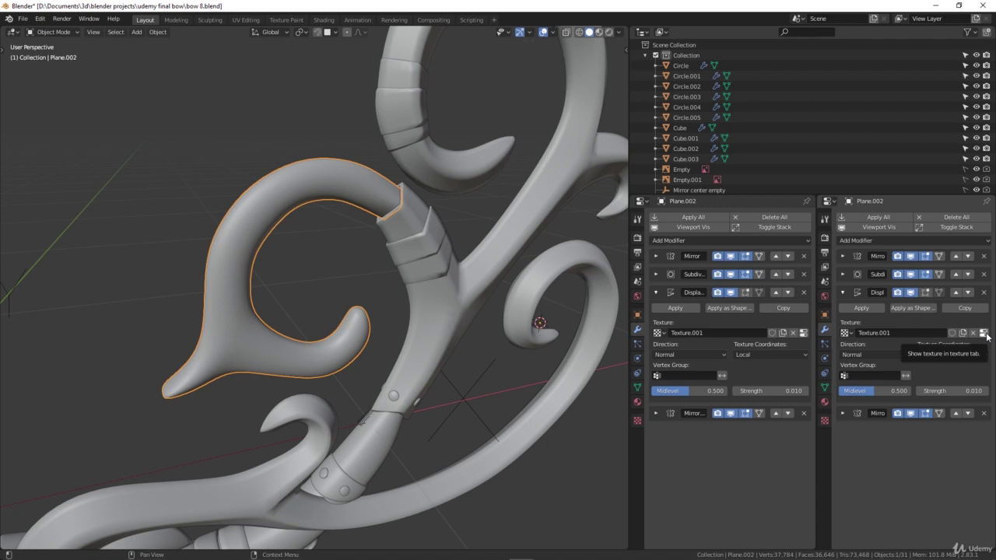
Step: Load bark displacement.png into Texture.001 and inspect the bumpy limb surface
{"action": "left_click", "coordinate": [990, 336]}
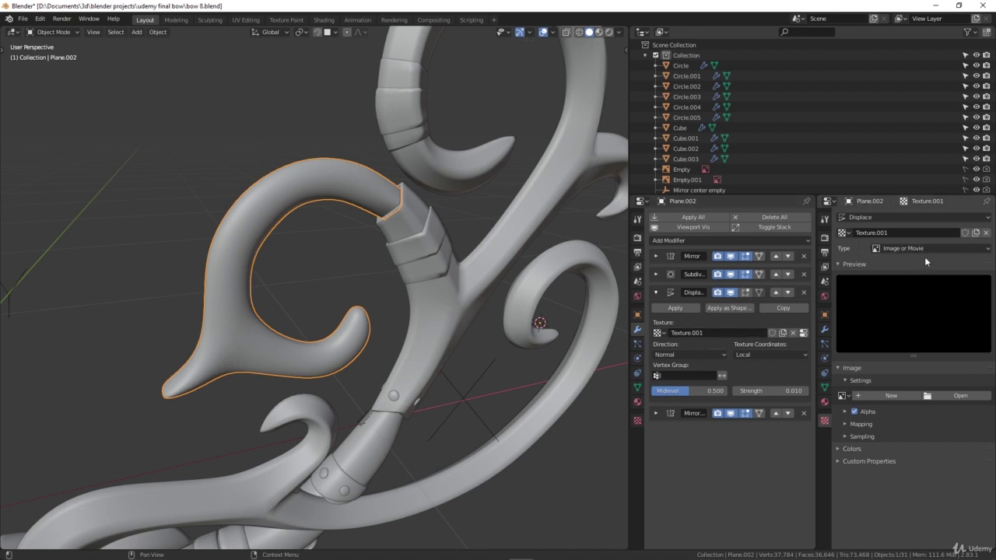
{"action": "left_click", "coordinate": [907, 253]}
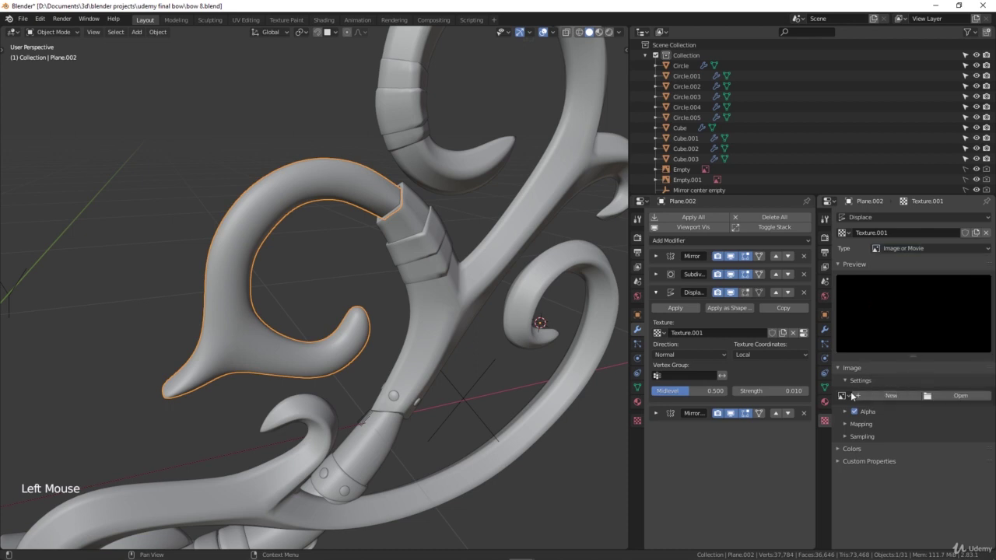
{"action": "left_click", "coordinate": [957, 399]}
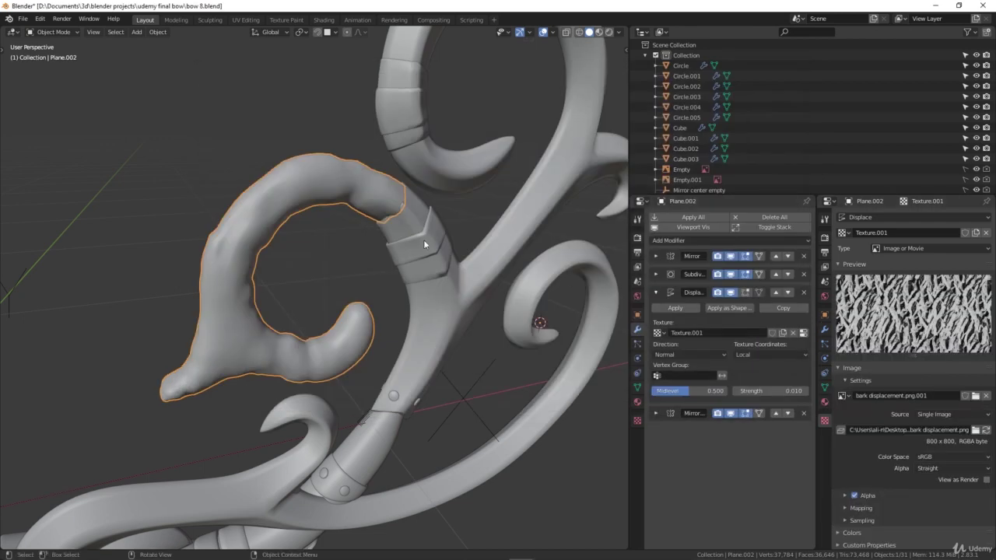
{"action": "scroll", "scroll_direction": "up", "scroll_amount": 3}
{"action": "middle_click", "coordinate": [395, 223]}
{"action": "middle_click", "coordinate": [387, 238]}
{"action": "middle_click", "coordinate": [396, 233]}
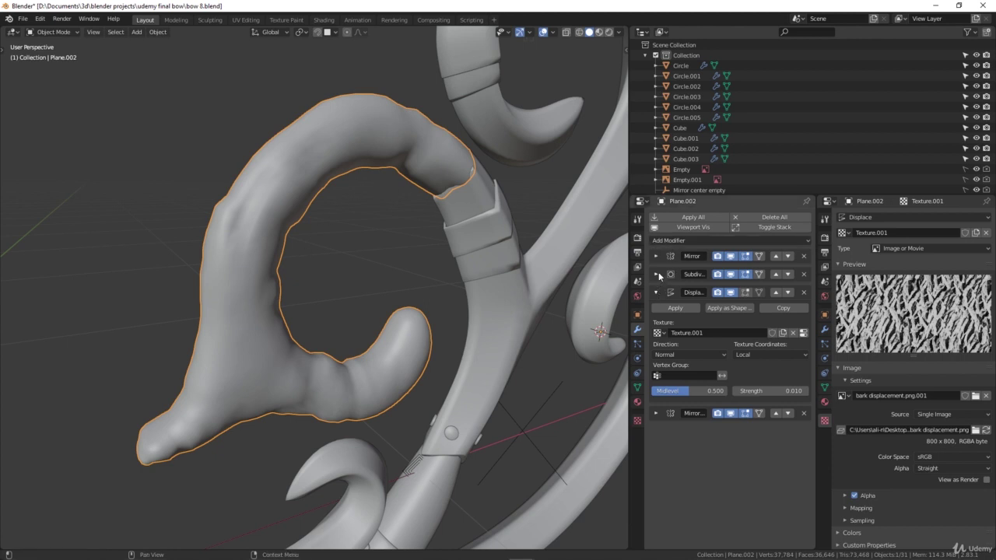
Step: Raise the Subdivision viewport level to 4 and examine the finer bark detail
{"action": "left_click", "coordinate": [663, 275]}
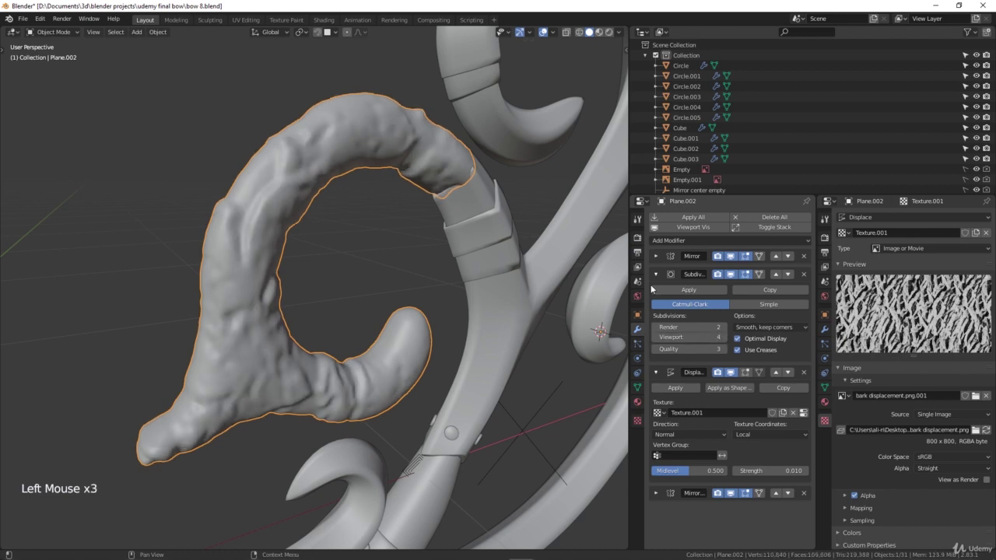
{"action": "left_click", "coordinate": [660, 276]}
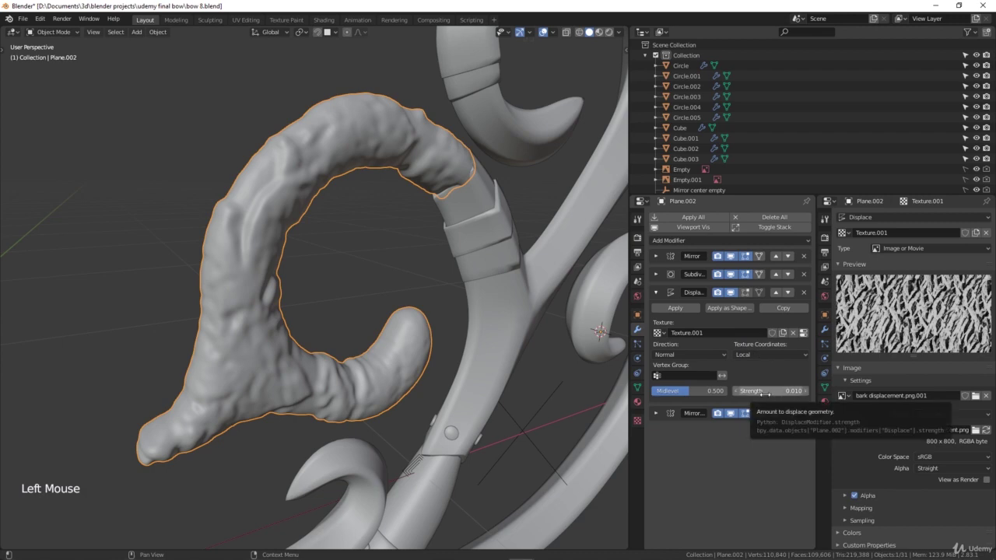
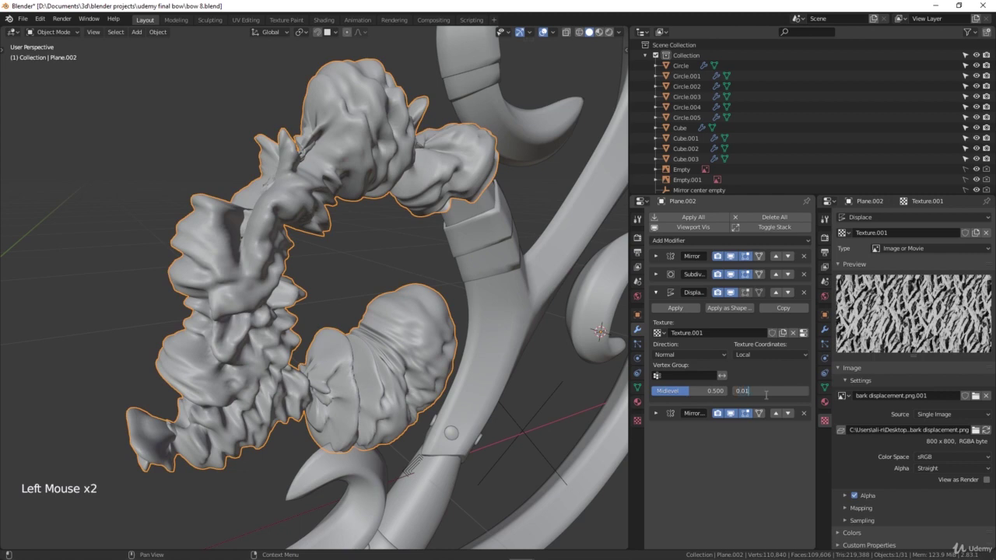
{"action": "scroll", "scroll_direction": "down", "scroll_amount": 3}
{"action": "middle_click", "coordinate": [355, 309]}
{"action": "scroll", "scroll_direction": "up", "scroll_amount": 3}
{"action": "middle_click", "coordinate": [318, 308]}
{"action": "middle_click", "coordinate": [358, 333]}
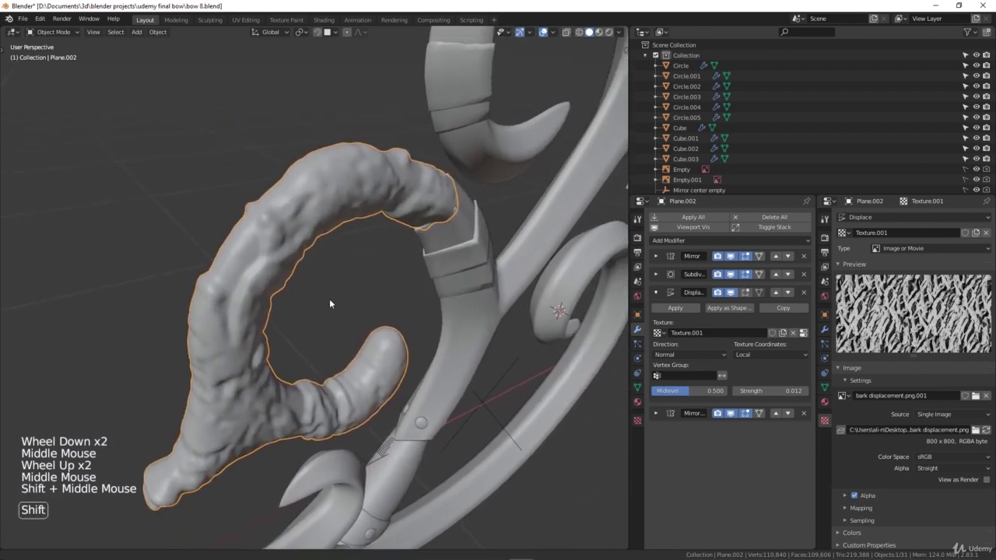
{"action": "middle_click", "coordinate": [336, 285]}
{"action": "middle_click", "coordinate": [337, 276]}
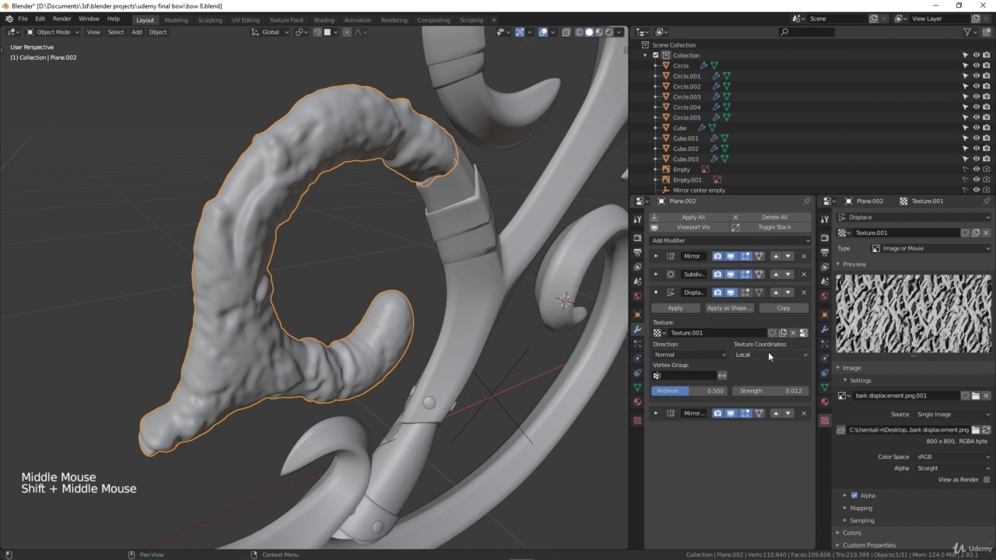
Step: Set the Displace texture coordinates to UV and view the stretched bark grooves
{"action": "left_click", "coordinate": [773, 355]}
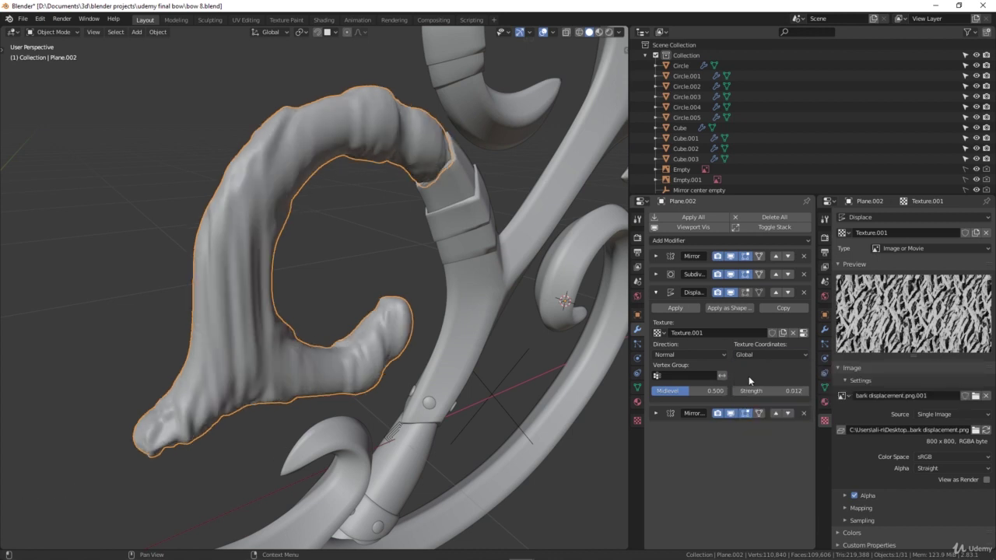
{"action": "left_click", "coordinate": [780, 357]}
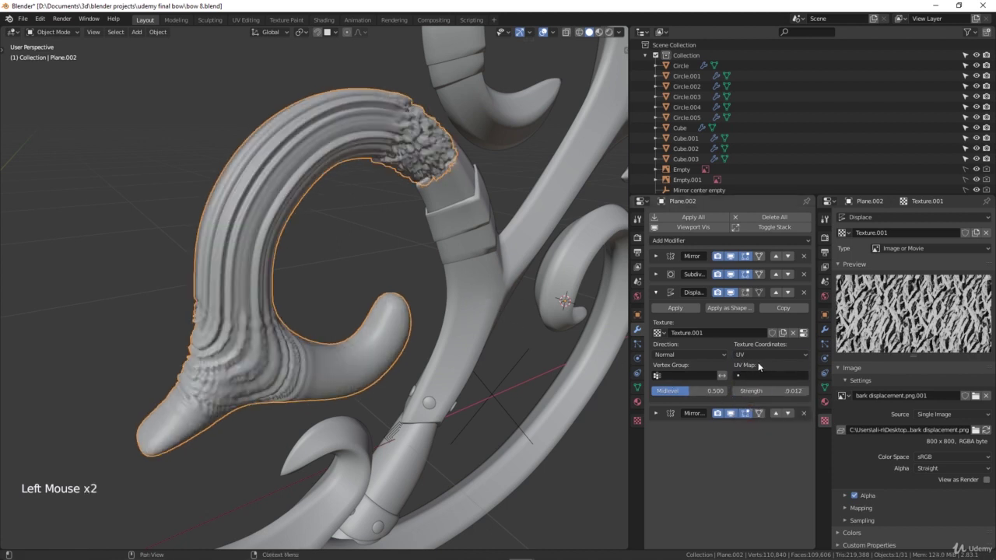
{"action": "middle_click", "coordinate": [367, 274]}
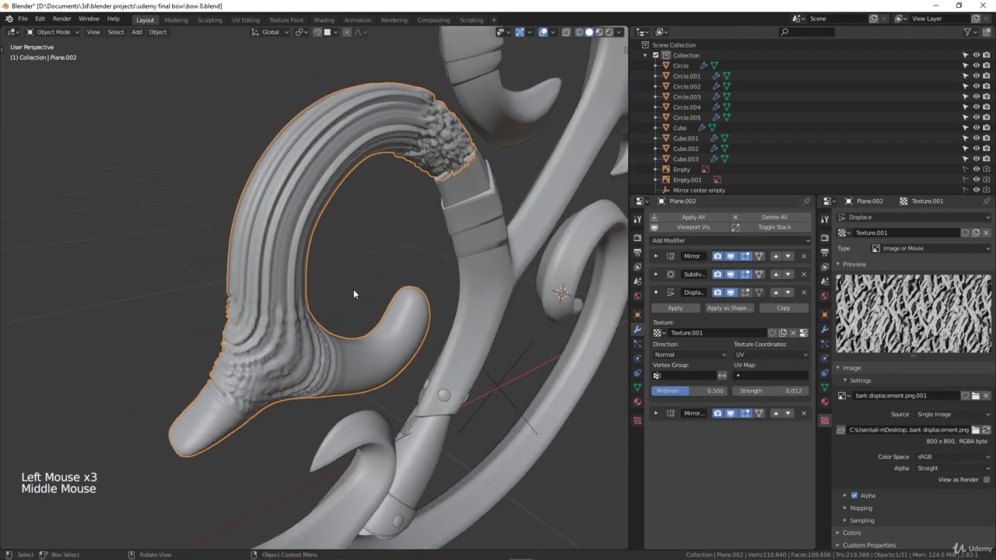
Step: Split the 3D viewport into two side-by-side areas
{"action": "left_click", "coordinate": [547, 29]}
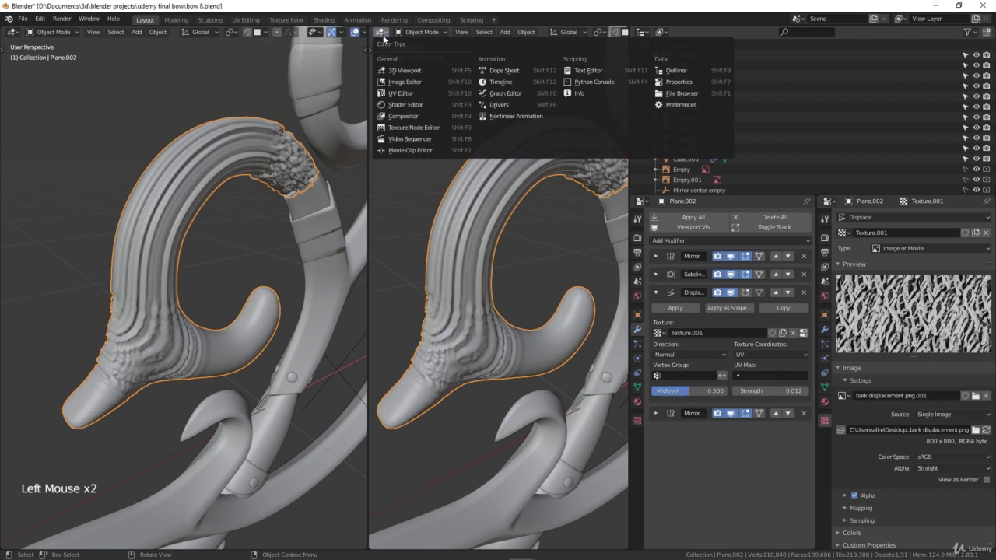
{"action": "scroll", "scroll_direction": "up", "scroll_amount": 3}
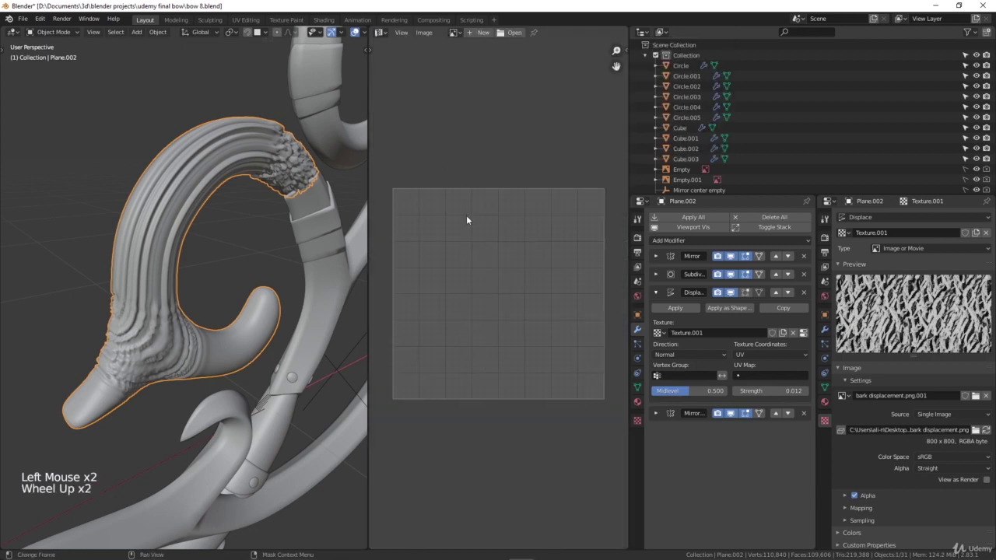
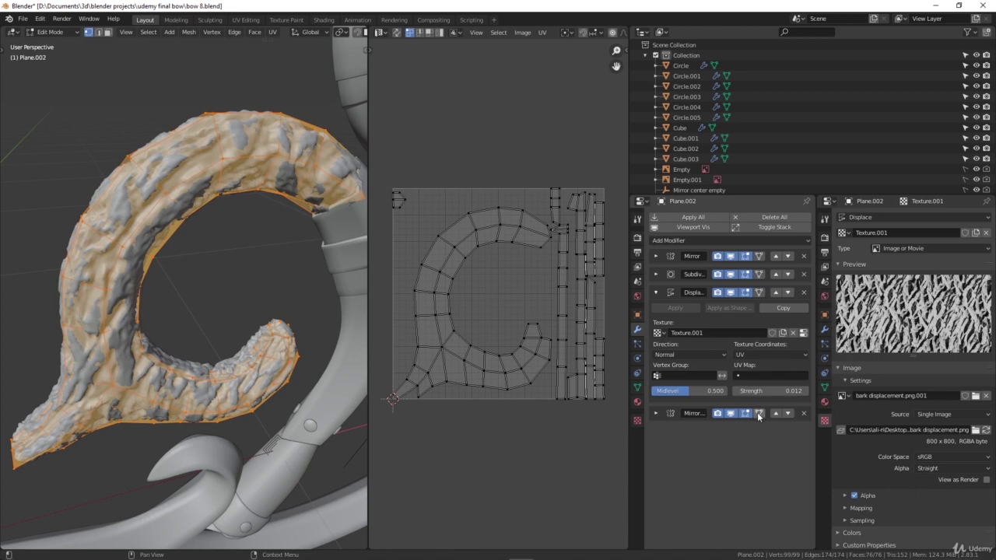
Step: Select all of the curled limb's UV islands and scale them to adjust the bark pattern
{"action": "left_click", "coordinate": [762, 416]}
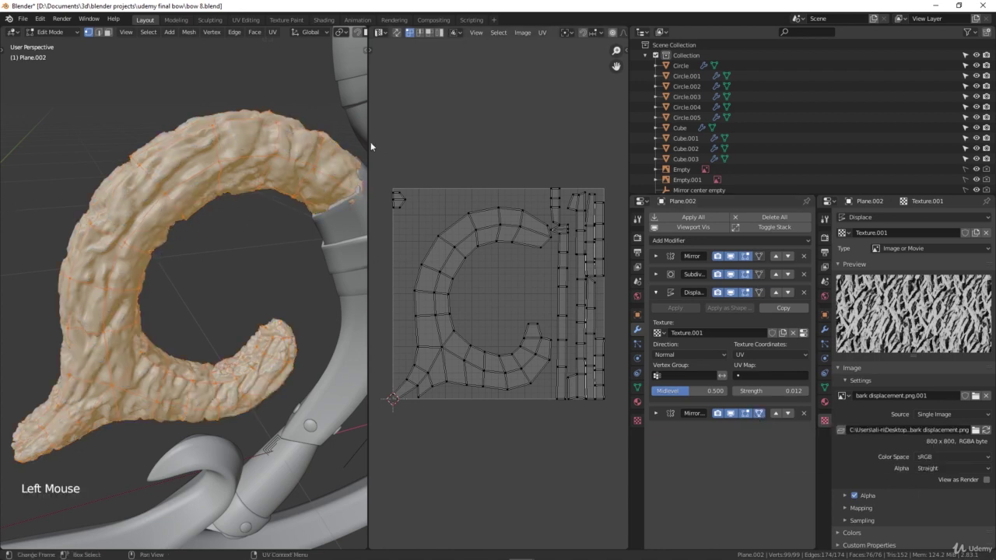
{"action": "left_click", "coordinate": [383, 142]}
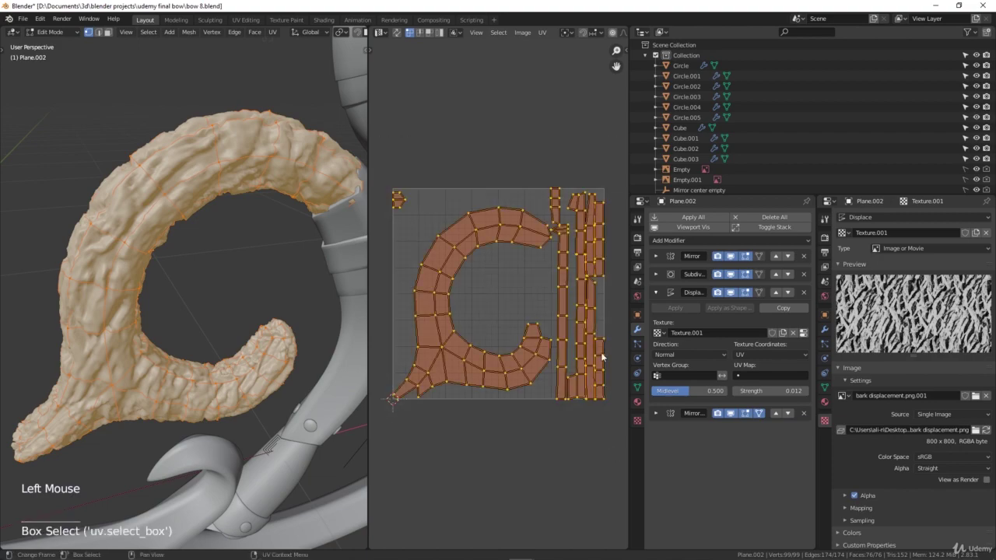
{"action": "key", "text": "s"}
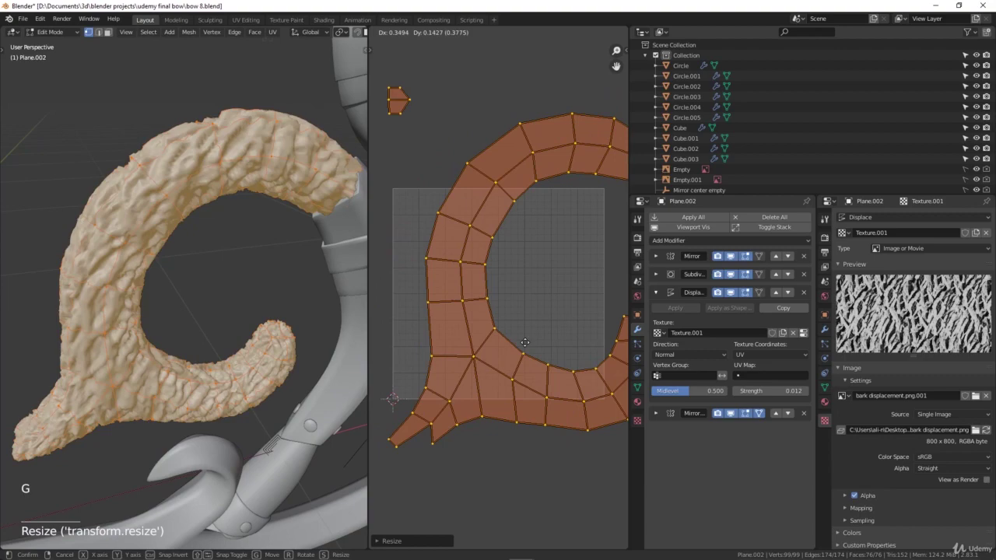
{"action": "key", "text": "alt+a"}
{"action": "key", "text": "Tab"}
{"action": "scroll", "scroll_direction": "down", "scroll_amount": 3}
Step: Check the result, then shrink the UV islands back inside the texture, slightly smaller
{"action": "key", "text": "alt+a"}
{"action": "middle_click", "coordinate": [168, 276]}
{"action": "scroll", "scroll_direction": "up", "scroll_amount": 3}
{"action": "middle_click", "coordinate": [134, 273]}
{"action": "scroll", "scroll_direction": "down", "scroll_amount": 3}
{"action": "middle_click", "coordinate": [157, 283]}
{"action": "left_click", "coordinate": [136, 278]}
{"action": "key", "text": "Tab"}
{"action": "key", "text": "a"}
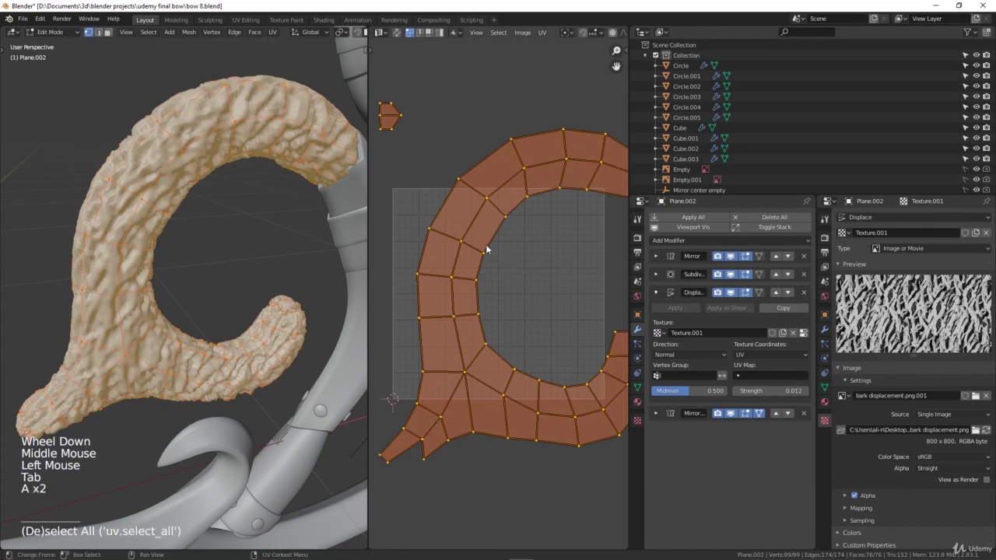
{"action": "key", "text": "s"}
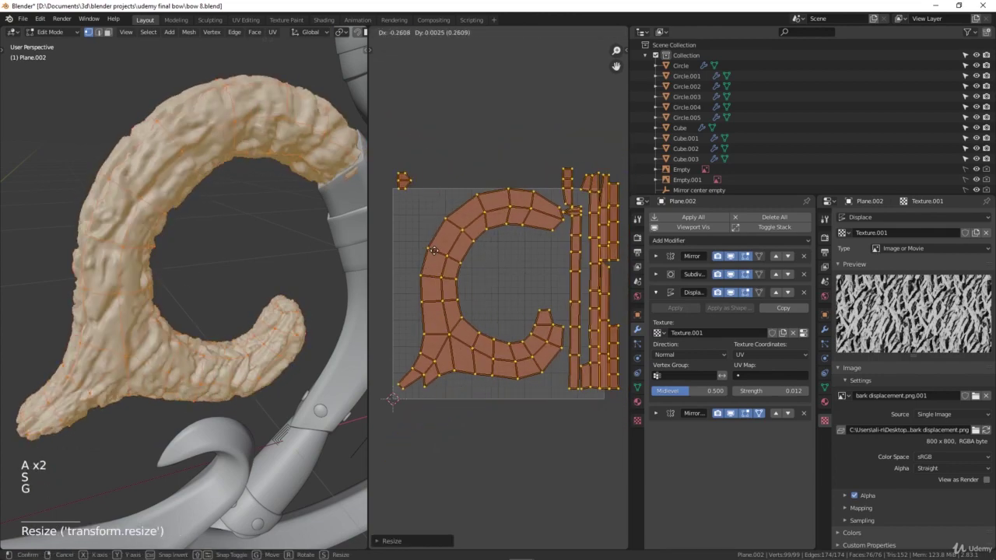
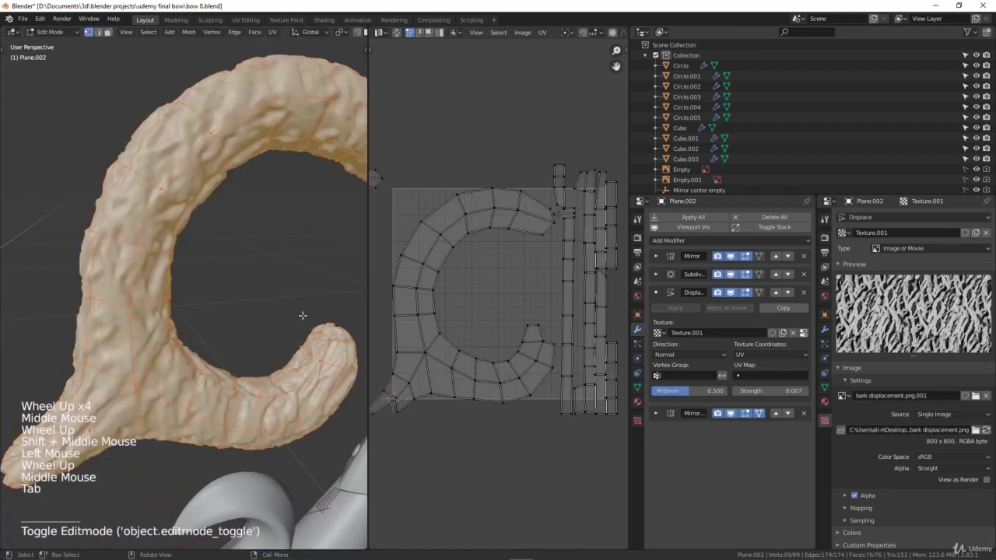
{"action": "key", "text": "a"}
{"action": "key", "text": "s"}
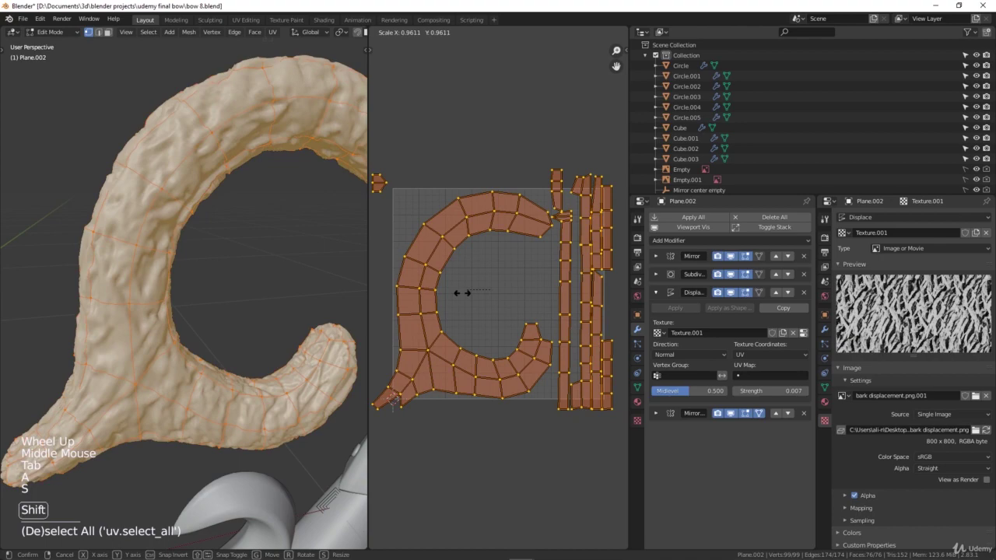
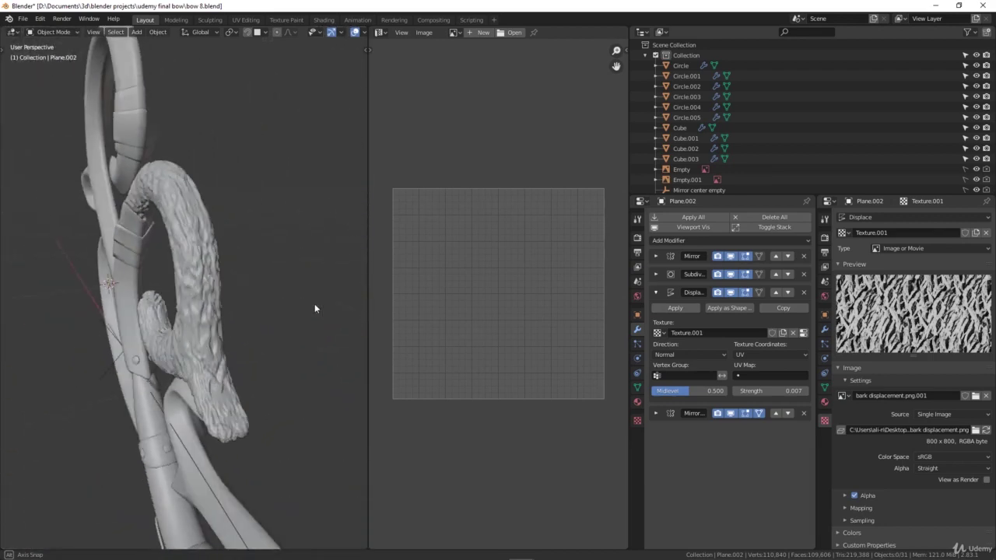
{"action": "scroll", "scroll_direction": "down", "scroll_amount": 3}
{"action": "middle_click", "coordinate": [183, 304]}
{"action": "scroll", "scroll_direction": "up", "scroll_amount": 3}
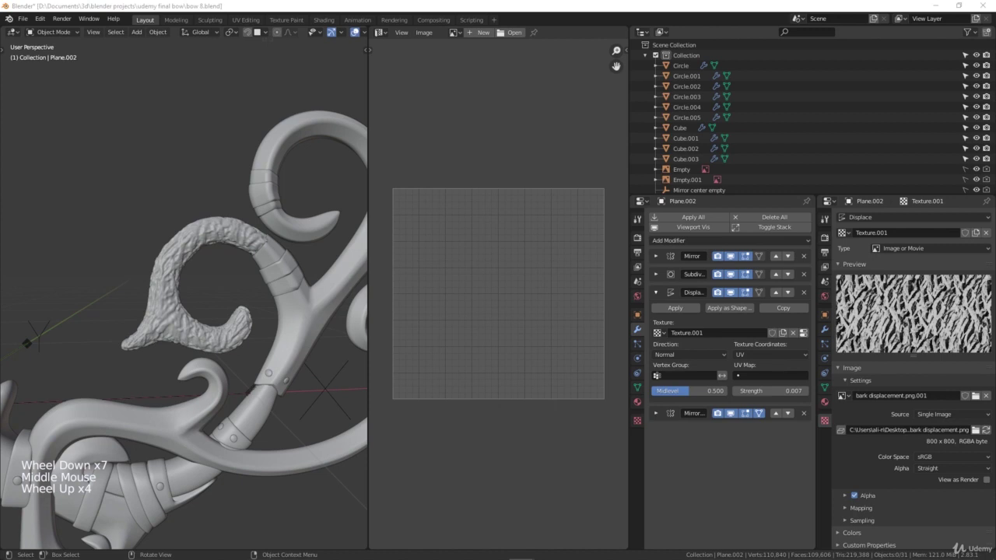
{"action": "scroll", "scroll_direction": "up", "scroll_amount": 3}
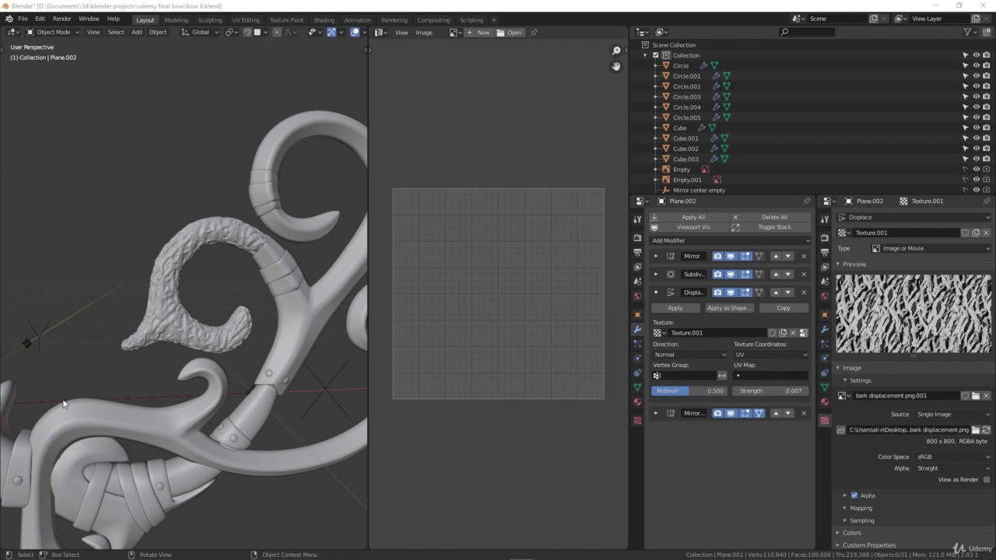
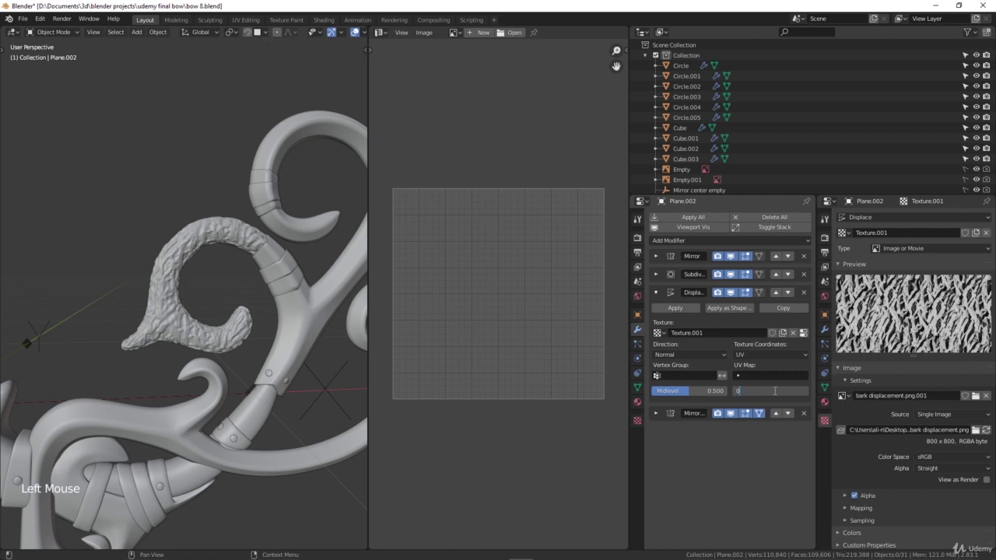
{"action": "key", "text": "KP_0"}
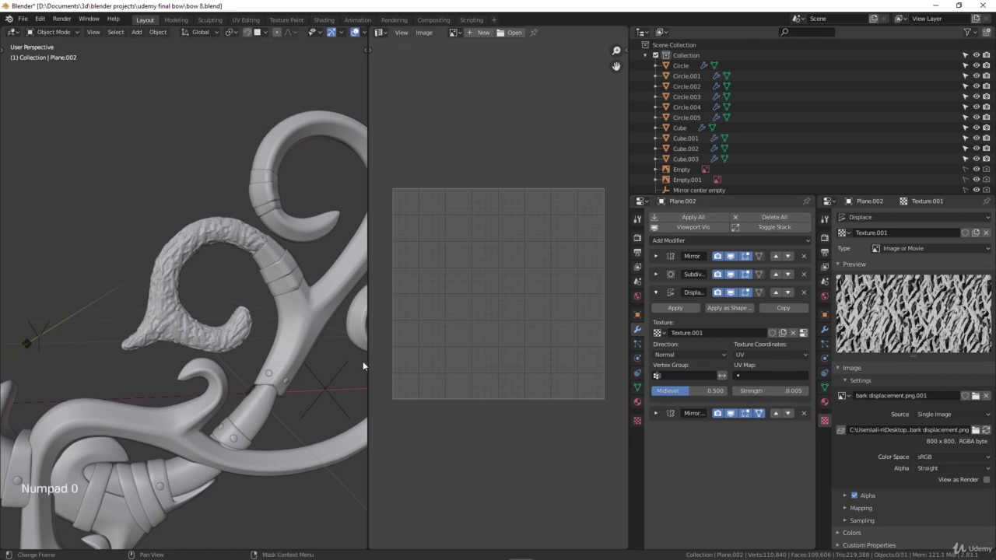
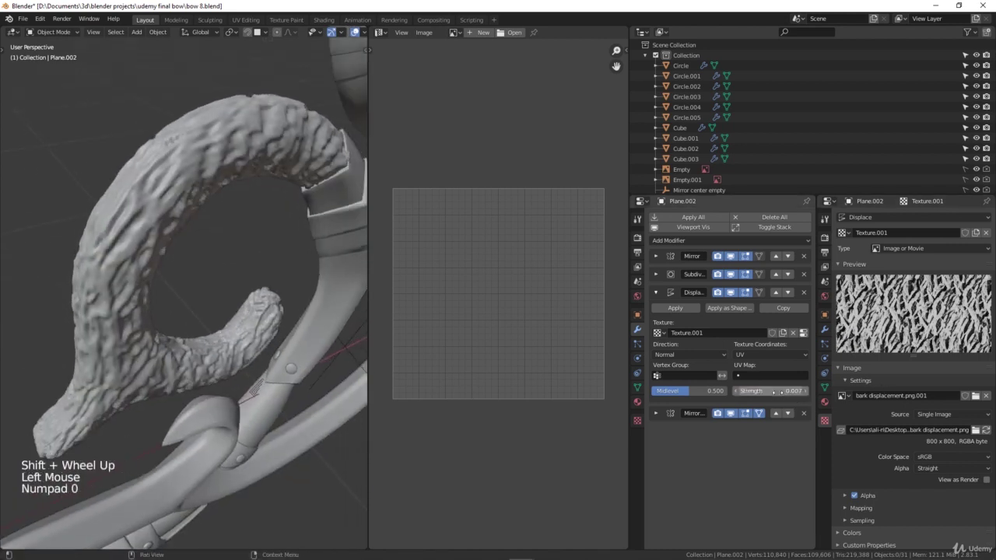
{"action": "scroll", "scroll_direction": "down", "scroll_amount": 3}
{"action": "middle_click", "coordinate": [265, 294]}
{"action": "scroll", "scroll_direction": "up", "scroll_amount": 3}
{"action": "middle_click", "coordinate": [250, 287]}
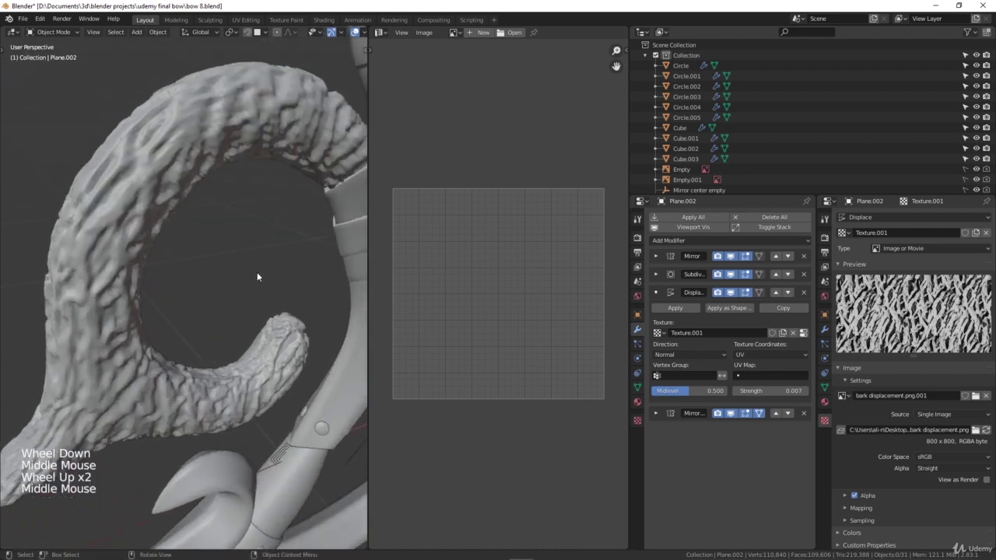
Step: In Edit Mode select all limb faces, rescale the UV islands and inspect the bark in Object Mode
{"action": "key", "text": "alt+a"}
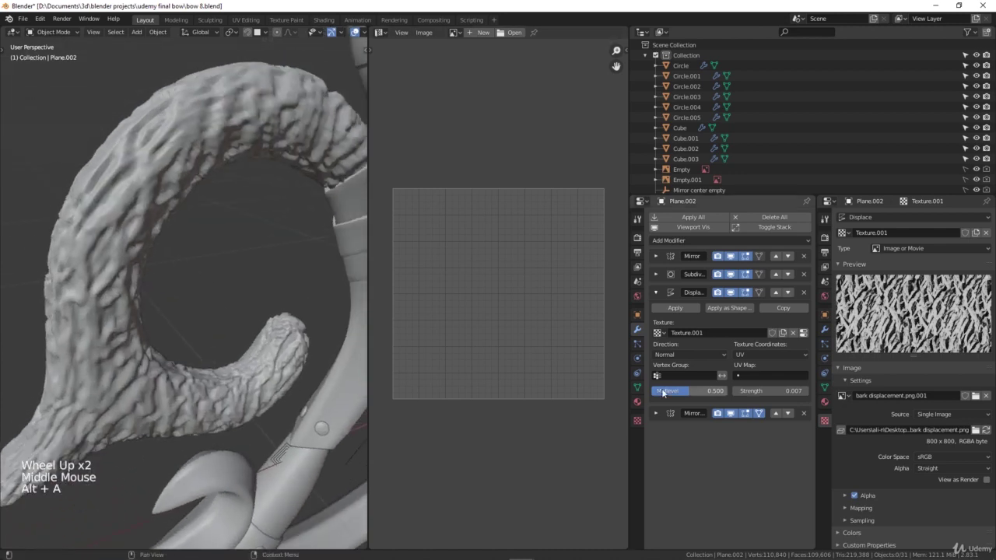
{"action": "left_click", "coordinate": [151, 235]}
{"action": "key", "text": "Tab"}
{"action": "key", "text": "a"}
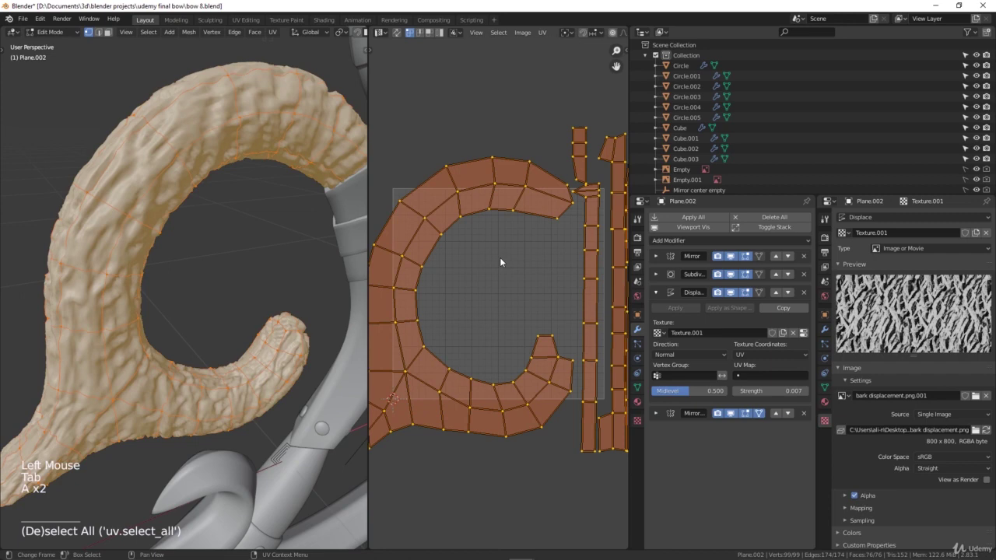
{"action": "key", "text": "s"}
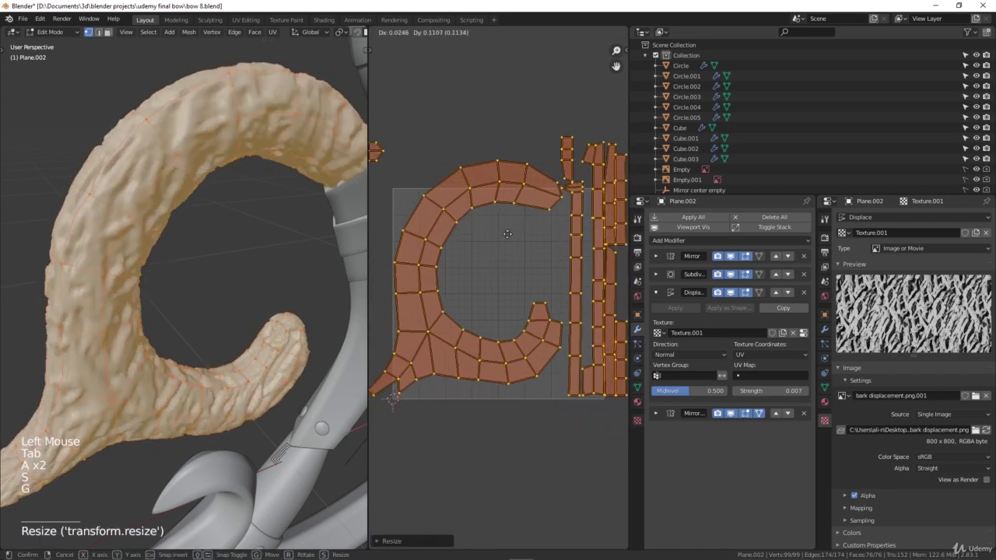
{"action": "key", "text": "alt+a"}
{"action": "key", "text": "Tab"}
{"action": "scroll", "scroll_direction": "down", "scroll_amount": 3}
{"action": "middle_click", "coordinate": [190, 248]}
{"action": "key", "text": "alt+a"}
{"action": "scroll", "scroll_direction": "down", "scroll_amount": 3}
{"action": "middle_click", "coordinate": [209, 267]}
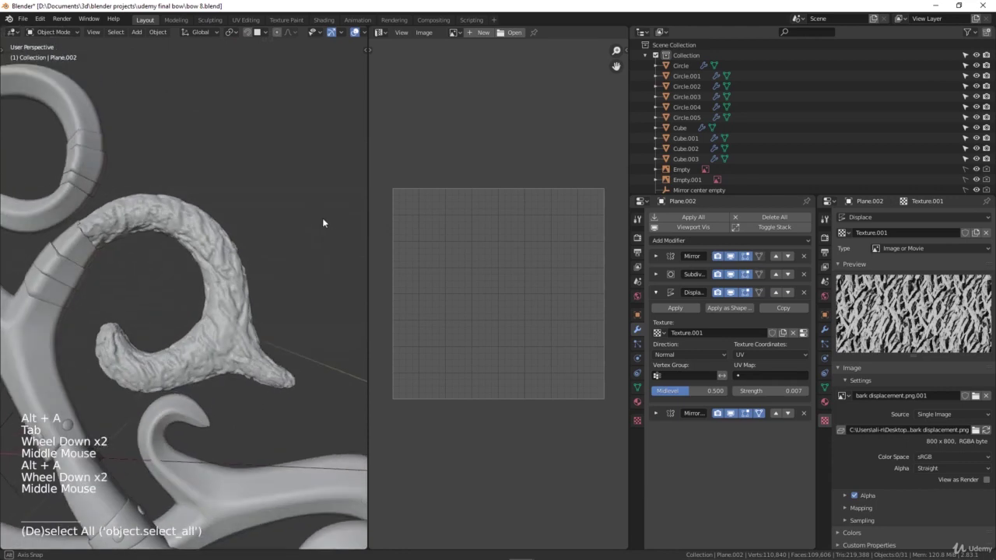
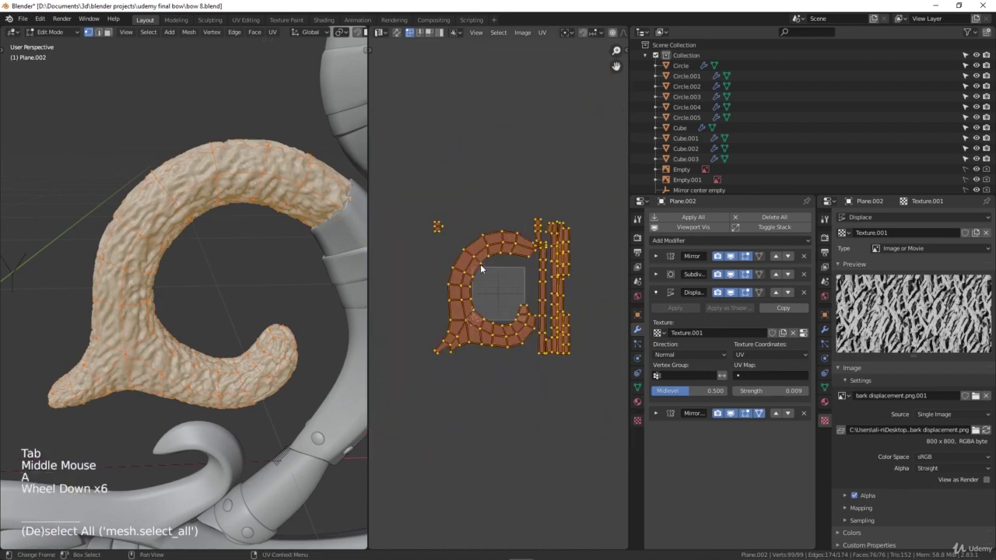
Step: Enlarge the UV islands, check the bark, then undo and scale them down again
{"action": "scroll", "scroll_direction": "down", "scroll_amount": 3}
{"action": "key", "text": "s"}
{"action": "scroll", "scroll_direction": "up", "scroll_amount": 3}
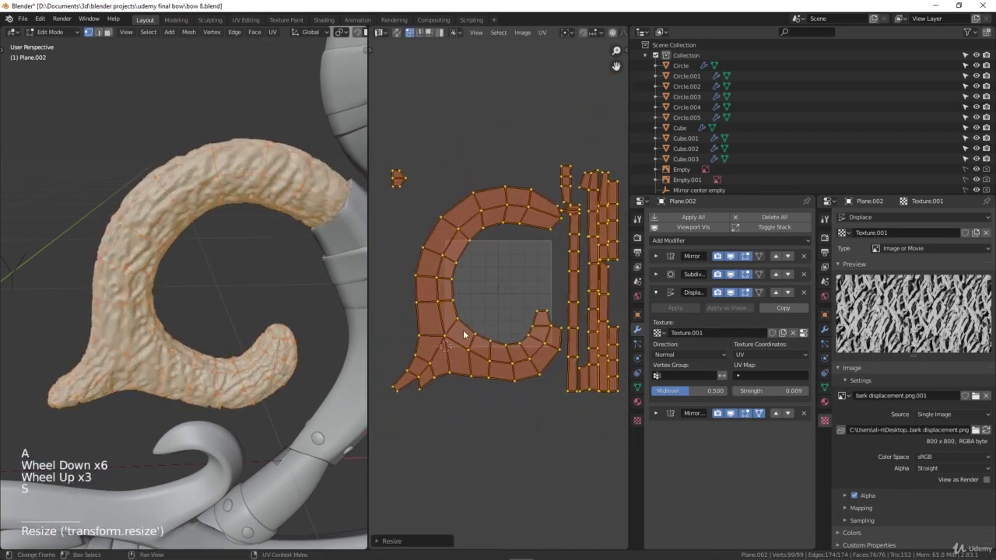
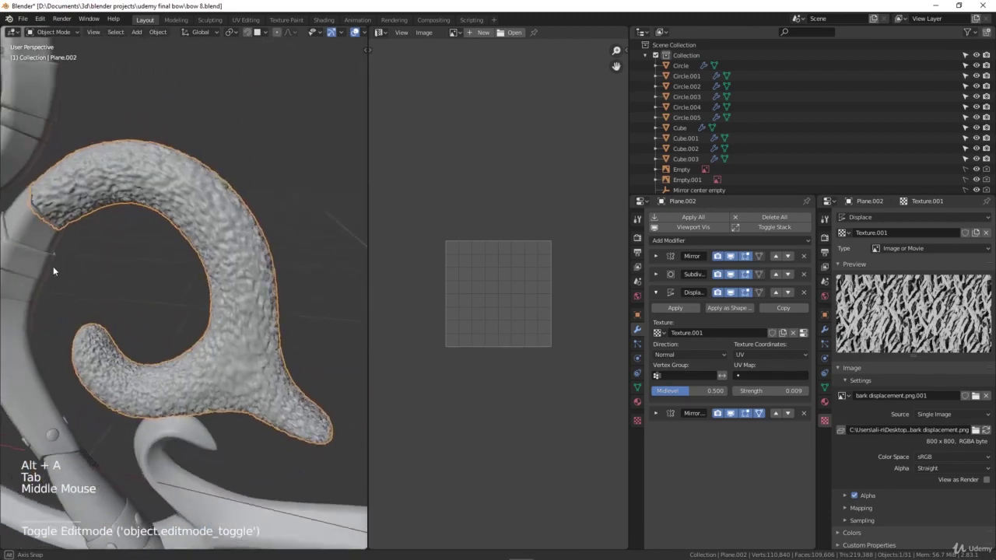
{"action": "key", "text": "Tab"}
{"action": "key", "text": "a"}
{"action": "scroll", "scroll_direction": "down", "scroll_amount": 3}
{"action": "key", "text": "a"}
{"action": "key", "text": "s"}
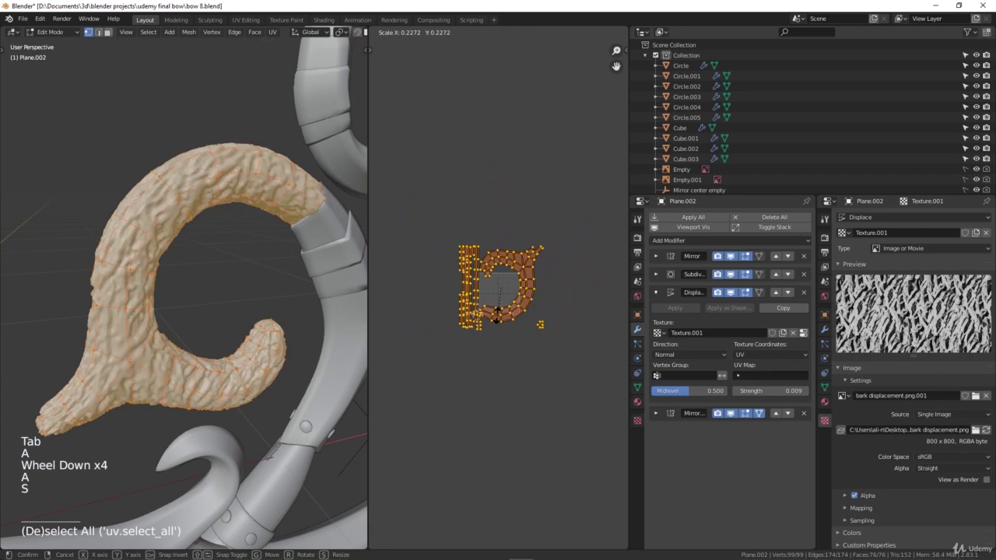
{"action": "scroll", "scroll_direction": "up", "scroll_amount": 3}
{"action": "key", "text": "s"}
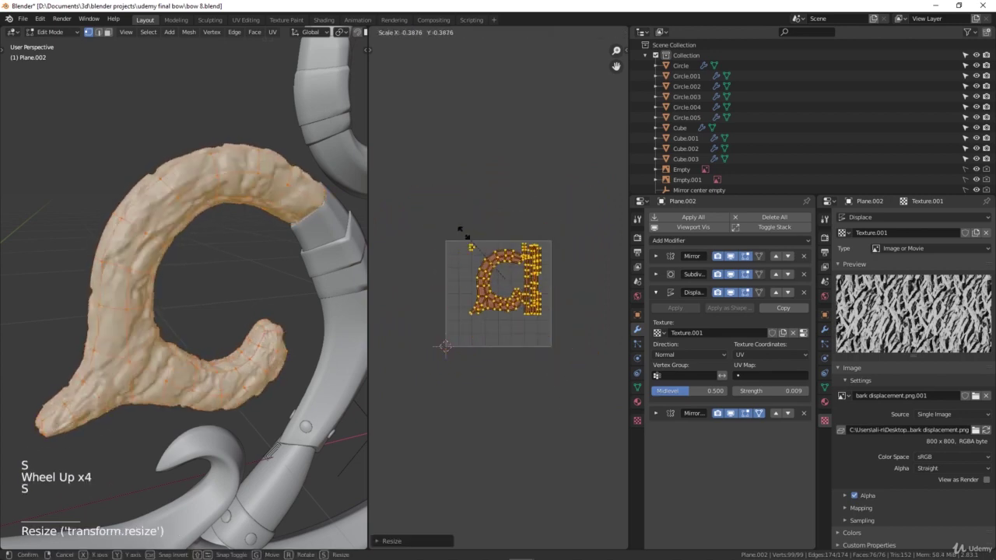
{"action": "key", "text": "ctrl+z"}
{"action": "key", "text": "ctrl+z"}
{"action": "key", "text": "ctrl+z"}
{"action": "key", "text": "s"}
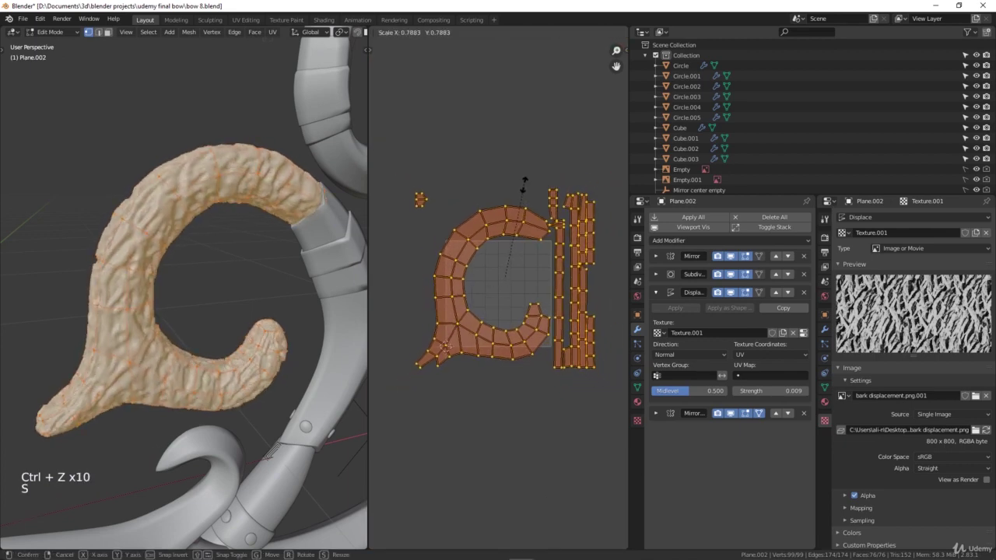
Step: Return to Object Mode and orbit around the bow to review the curled limb's bark
{"action": "key", "text": "alt+a"}
{"action": "key", "text": "Tab"}
{"action": "scroll", "scroll_direction": "down", "scroll_amount": 3}
{"action": "key", "text": "alt+a"}
{"action": "middle_click", "coordinate": [198, 262]}
{"action": "scroll", "scroll_direction": "down", "scroll_amount": 3}
{"action": "middle_click", "coordinate": [148, 321]}
{"action": "scroll", "scroll_direction": "down", "scroll_amount": 3}
{"action": "middle_click", "coordinate": [255, 261]}
{"action": "middle_click", "coordinate": [232, 274]}
{"action": "scroll", "scroll_direction": "up", "scroll_amount": 3}
Step: Select limb segment Cube.002 and add a Displace modifier to it
{"action": "left_click", "coordinate": [229, 310]}
{"action": "scroll", "scroll_direction": "down", "scroll_amount": 3}
{"action": "middle_click", "coordinate": [212, 308]}
{"action": "middle_click", "coordinate": [230, 309]}
{"action": "left_click", "coordinate": [685, 244]}
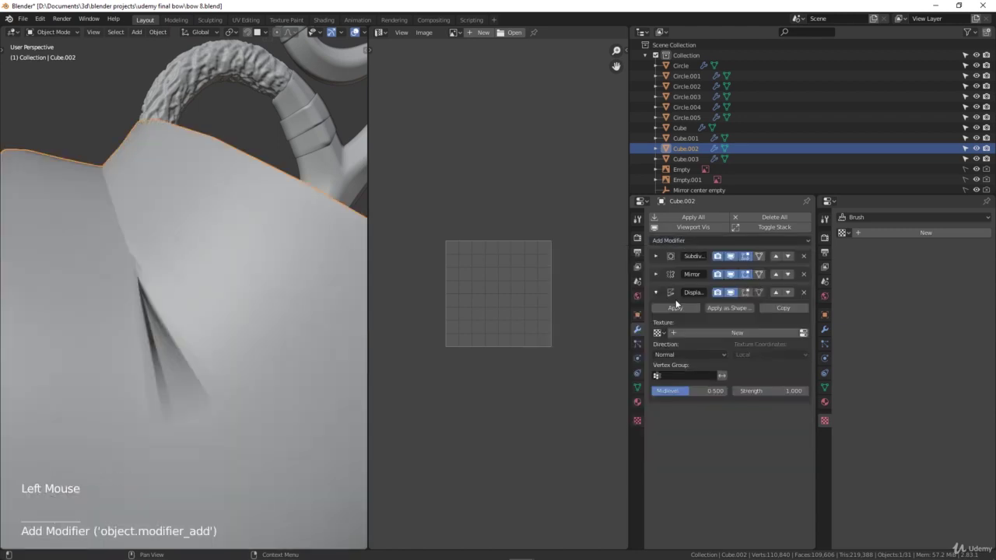
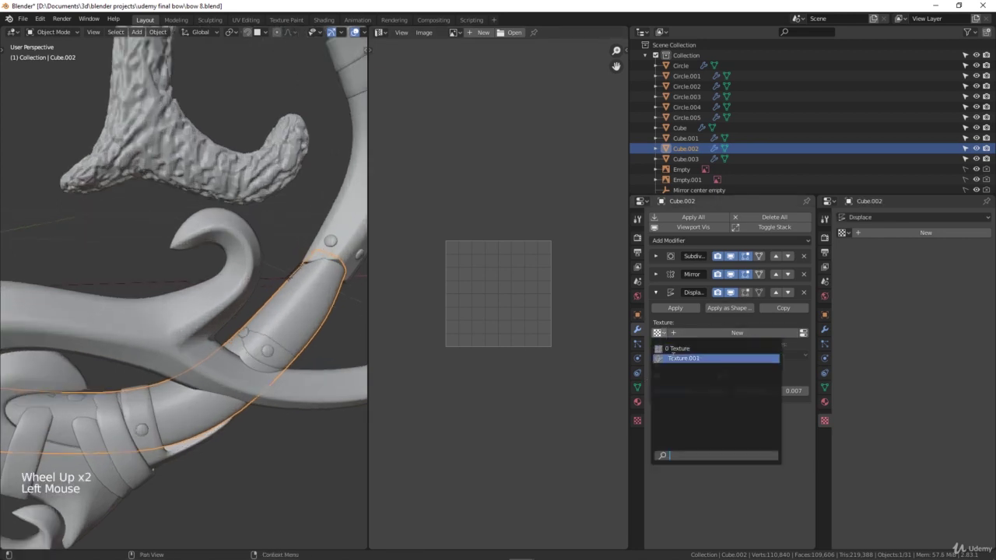
Step: Inspect Cube.002 under toggled shading, then pick Texture.001 in its Displace modifier
{"action": "scroll", "scroll_direction": "down", "scroll_amount": 3}
{"action": "middle_click", "coordinate": [277, 302]}
{"action": "middle_click", "coordinate": [279, 319]}
{"action": "scroll", "scroll_direction": "up", "scroll_amount": 3}
{"action": "middle_click", "coordinate": [295, 316]}
{"action": "key", "text": "z"}
{"action": "middle_click", "coordinate": [249, 311]}
{"action": "scroll", "scroll_direction": "up", "scroll_amount": 3}
{"action": "key", "text": "z"}
{"action": "scroll", "scroll_direction": "down", "scroll_amount": 3}
{"action": "middle_click", "coordinate": [270, 301]}
{"action": "scroll", "scroll_direction": "down", "scroll_amount": 3}
{"action": "middle_click", "coordinate": [220, 292]}
{"action": "scroll", "scroll_direction": "up", "scroll_amount": 3}
{"action": "middle_click", "coordinate": [266, 299]}
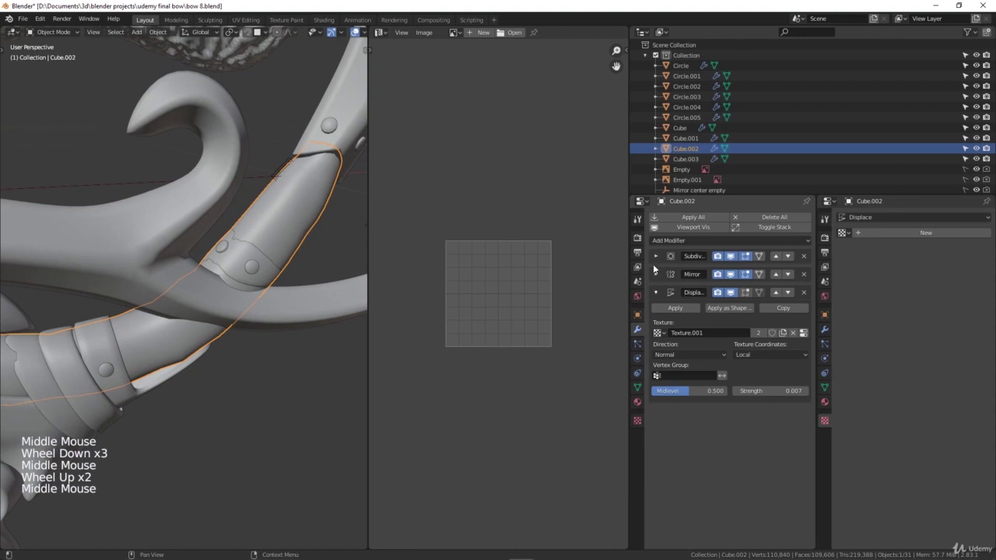
{"action": "left_click", "coordinate": [734, 278]}
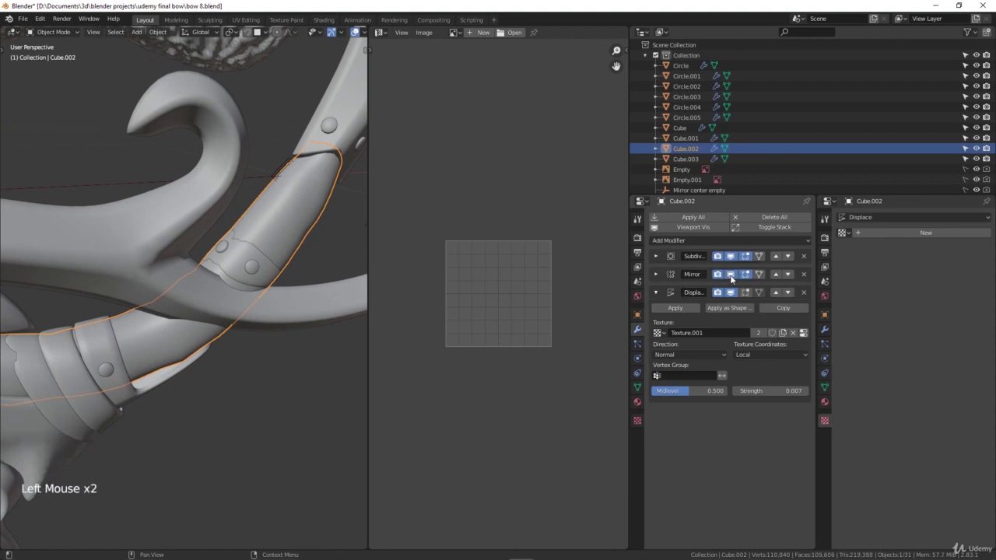
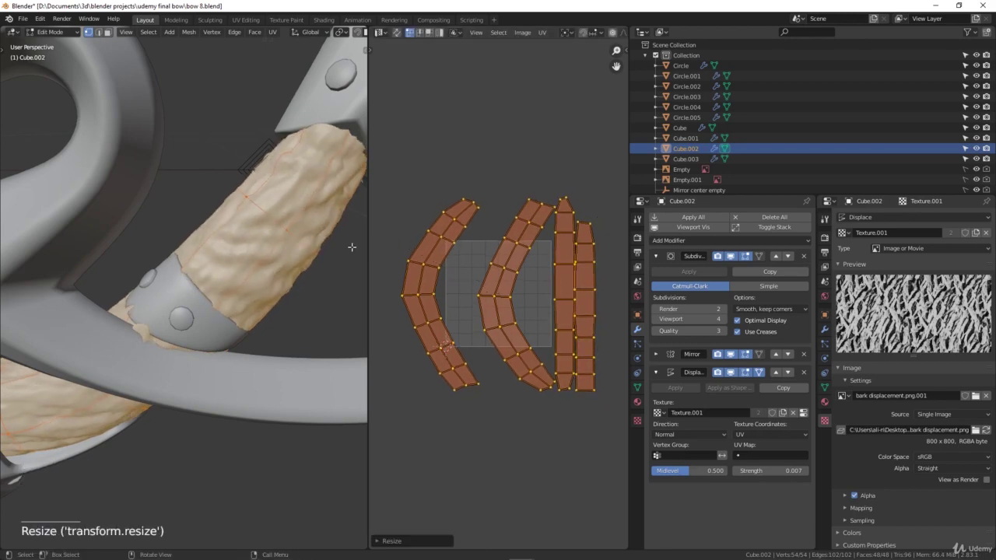
{"action": "key", "text": "alt+a"}
{"action": "key", "text": "Tab"}
{"action": "scroll", "scroll_direction": "down", "scroll_amount": 3}
{"action": "middle_click", "coordinate": [251, 253]}
{"action": "scroll", "scroll_direction": "up", "scroll_amount": 3}
{"action": "middle_click", "coordinate": [291, 237]}
{"action": "scroll", "scroll_direction": "up", "scroll_amount": 3}
{"action": "left_click", "coordinate": [200, 288]}
{"action": "scroll", "scroll_direction": "up", "scroll_amount": 3}
{"action": "middle_click", "coordinate": [207, 293]}
{"action": "scroll", "scroll_direction": "up", "scroll_amount": 3}
{"action": "key", "text": "s"}
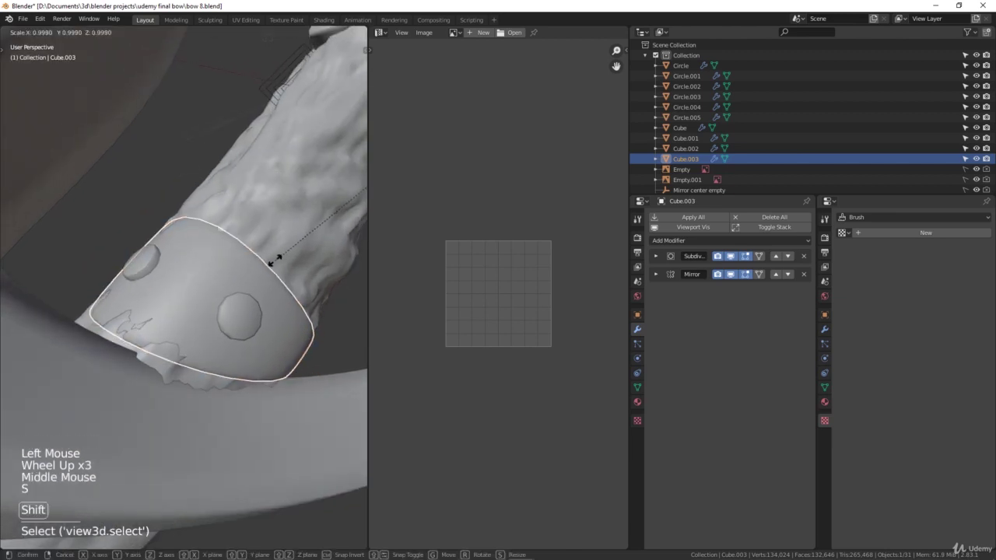
{"action": "key", "text": "Tab"}
{"action": "key", "text": "a"}
{"action": "key", "text": "s"}
{"action": "key", "text": "alt+a"}
{"action": "key", "text": "Tab"}
{"action": "middle_click", "coordinate": [247, 265]}
{"action": "key", "text": "alt+a"}
{"action": "scroll", "scroll_direction": "down", "scroll_amount": 3}
{"action": "middle_click", "coordinate": [161, 261]}
{"action": "middle_click", "coordinate": [254, 266]}
{"action": "scroll", "scroll_direction": "down", "scroll_amount": 3}
{"action": "middle_click", "coordinate": [120, 278]}
{"action": "middle_click", "coordinate": [118, 300]}
{"action": "scroll", "scroll_direction": "down", "scroll_amount": 3}
{"action": "middle_click", "coordinate": [184, 269]}
{"action": "middle_click", "coordinate": [212, 248]}
{"action": "scroll", "scroll_direction": "up", "scroll_amount": 3}
{"action": "middle_click", "coordinate": [100, 305]}
{"action": "scroll", "scroll_direction": "up", "scroll_amount": 3}
{"action": "middle_click", "coordinate": [164, 286]}
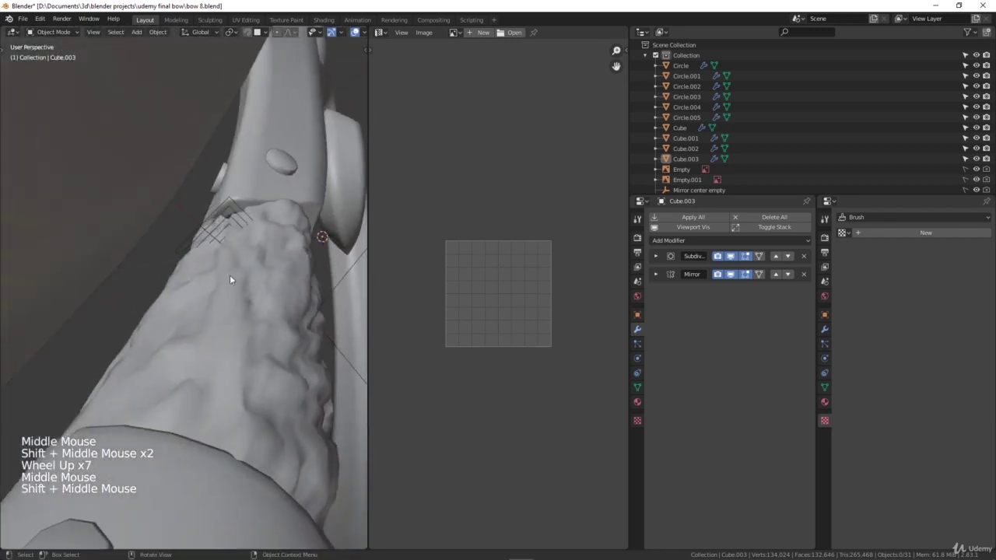
{"action": "middle_click", "coordinate": [256, 274]}
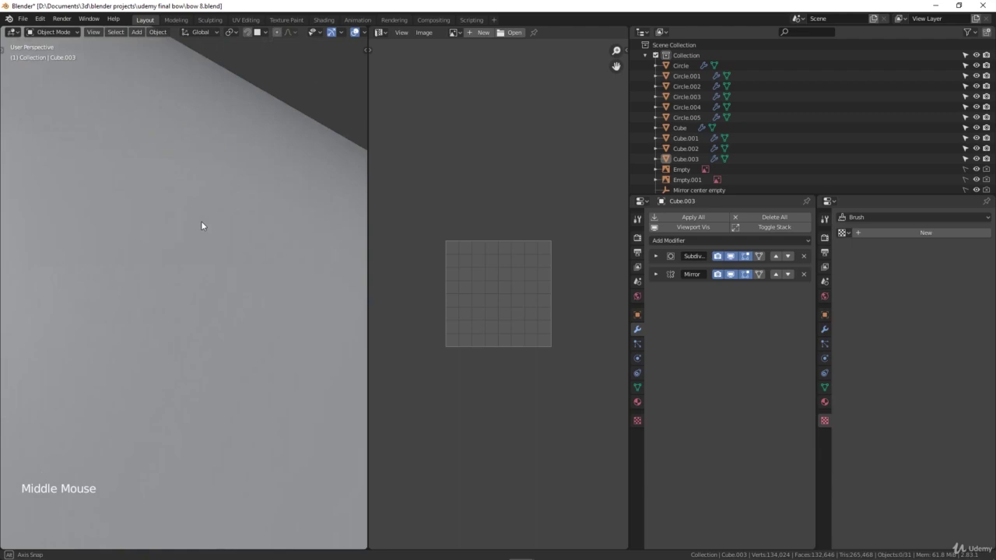
{"action": "scroll", "scroll_direction": "down", "scroll_amount": 3}
{"action": "middle_click", "coordinate": [182, 254]}
{"action": "middle_click", "coordinate": [106, 328]}
{"action": "scroll", "scroll_direction": "up", "scroll_amount": 3}
{"action": "middle_click", "coordinate": [239, 290]}
{"action": "scroll", "scroll_direction": "down", "scroll_amount": 3}
{"action": "middle_click", "coordinate": [272, 290]}
{"action": "middle_click", "coordinate": [238, 293]}
{"action": "scroll", "scroll_direction": "up", "scroll_amount": 3}
{"action": "left_click", "coordinate": [218, 295]}
Step: Rotate all of Cube.002's UV islands by 90 degrees in the UV Editor
{"action": "key", "text": "Tab"}
{"action": "key", "text": "a"}
{"action": "key", "text": "r"}
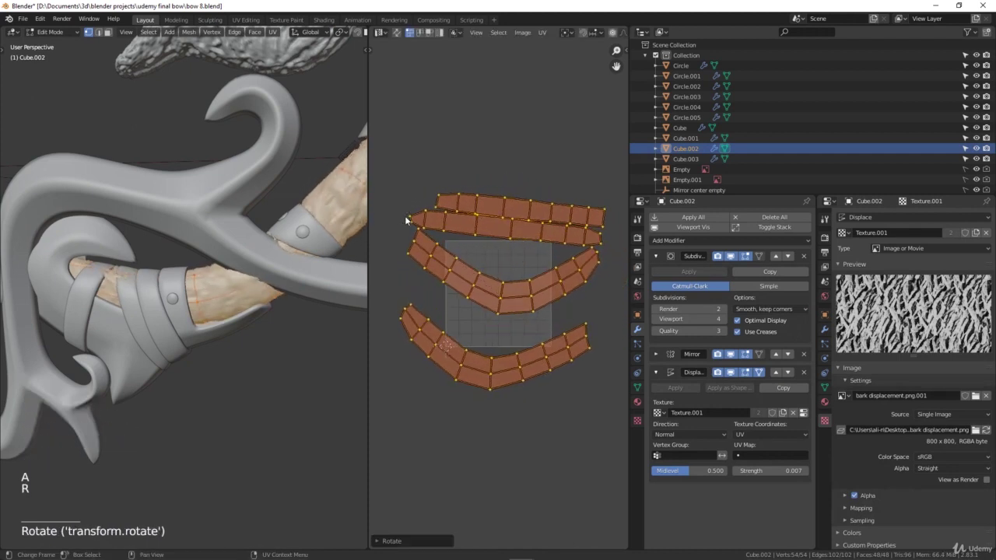
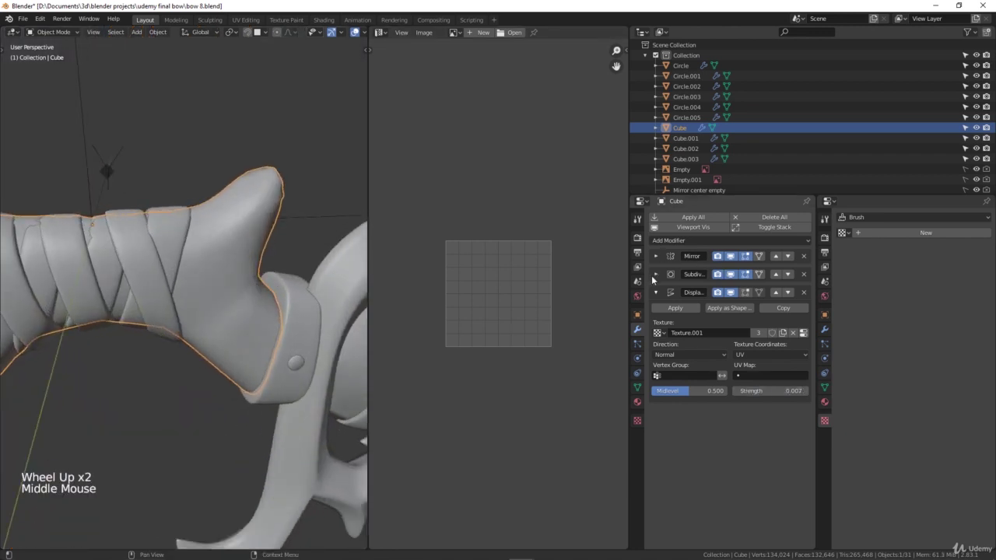
Step: Unwrap the grip (Cube) with Smart UV Project, then rotate and scale its UV islands
{"action": "left_click", "coordinate": [658, 278]}
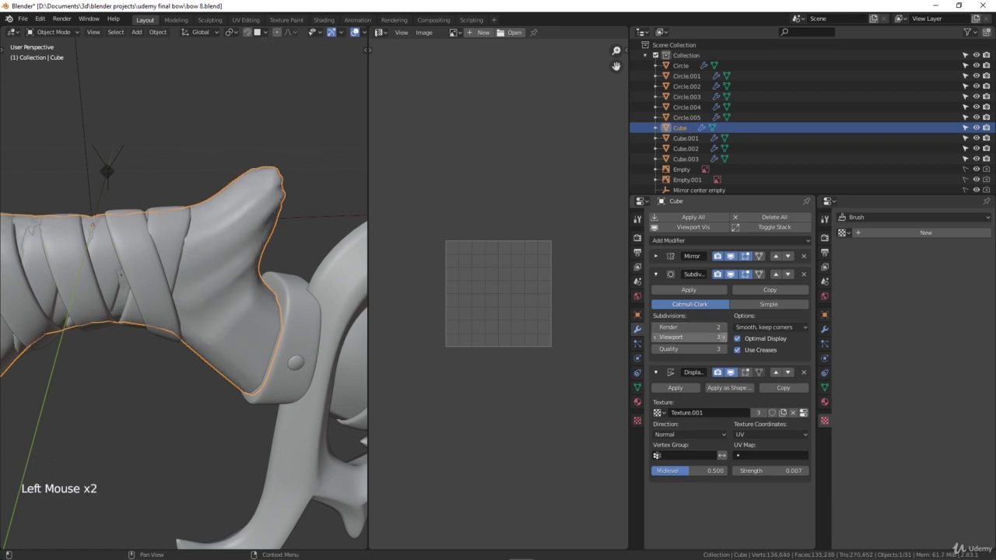
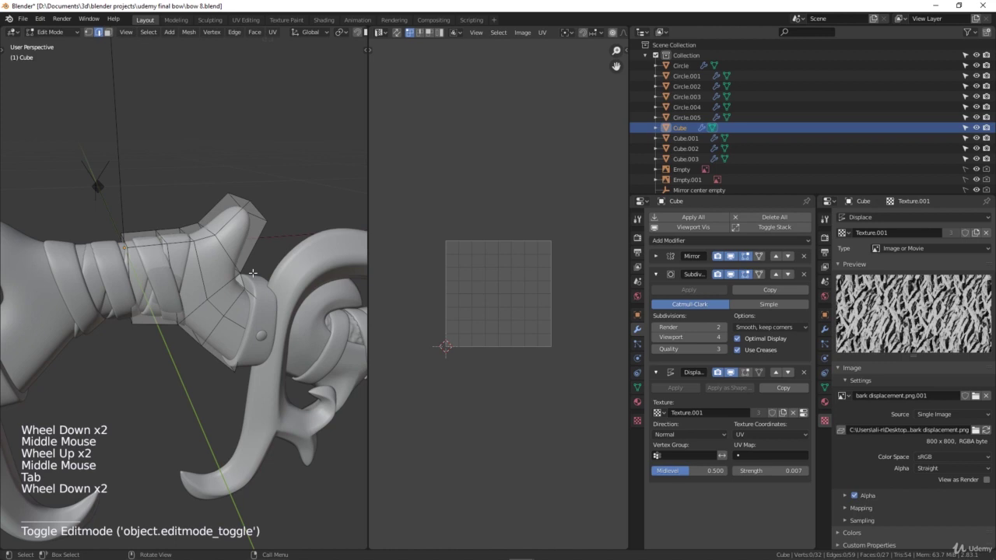
{"action": "key", "text": "a"}
{"action": "scroll", "scroll_direction": "down", "scroll_amount": 3}
{"action": "key", "text": "u"}
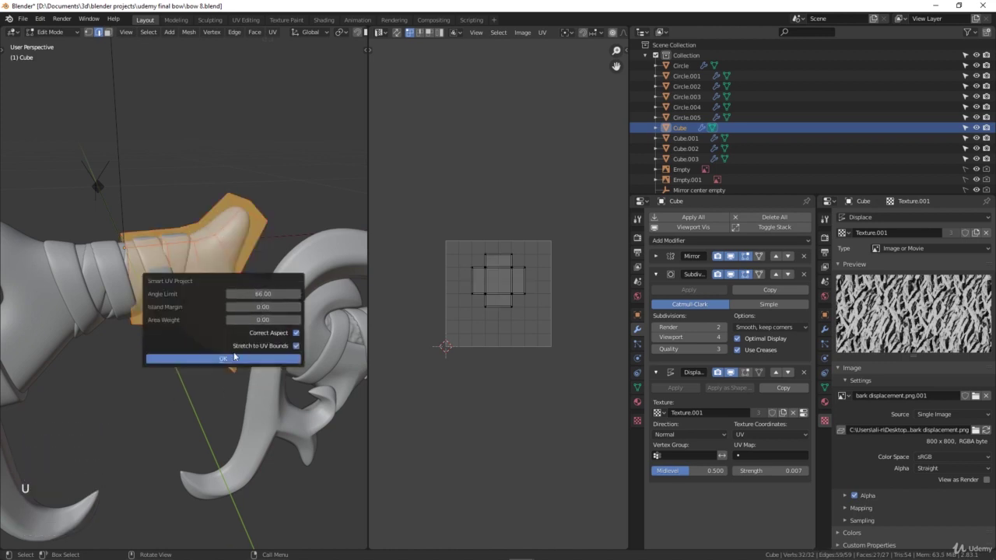
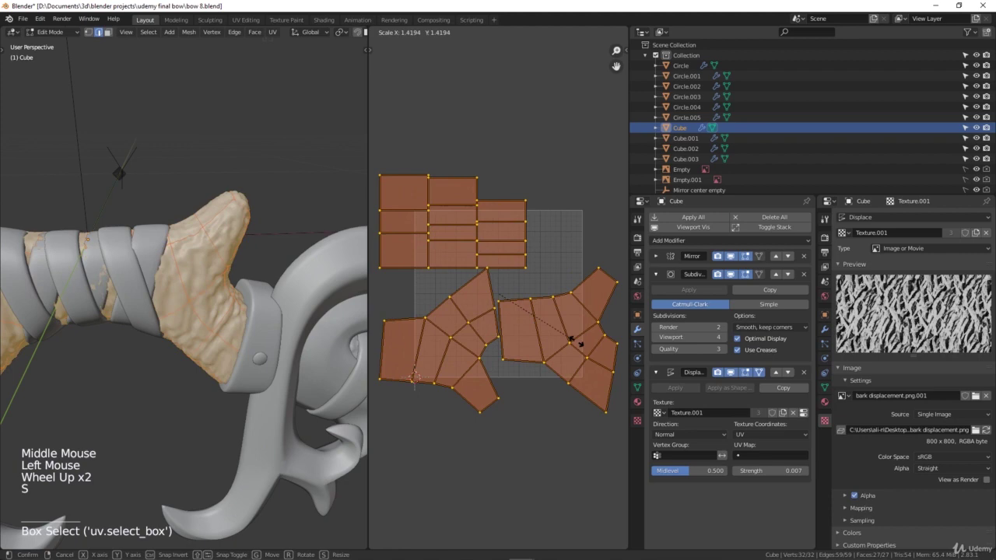
{"action": "key", "text": "r"}
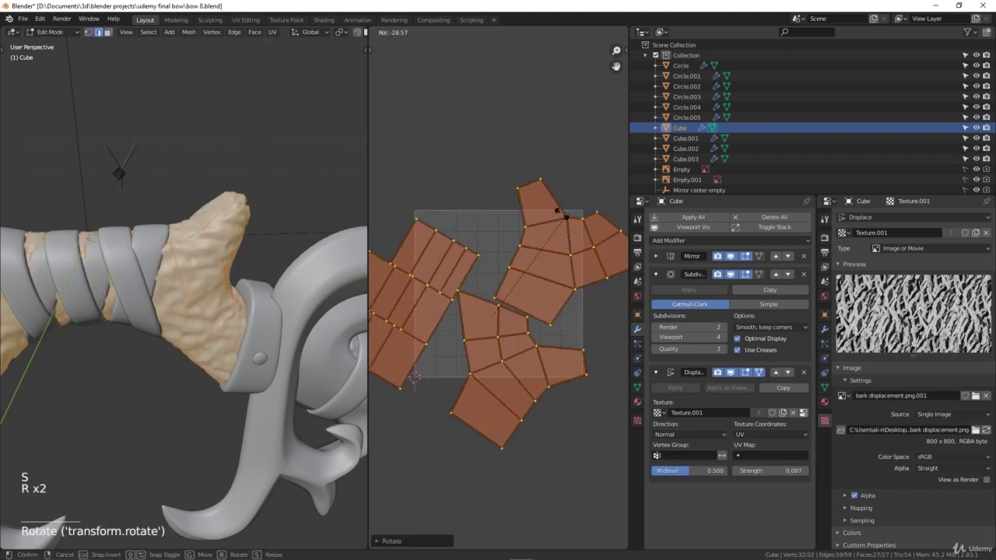
{"action": "key", "text": "s"}
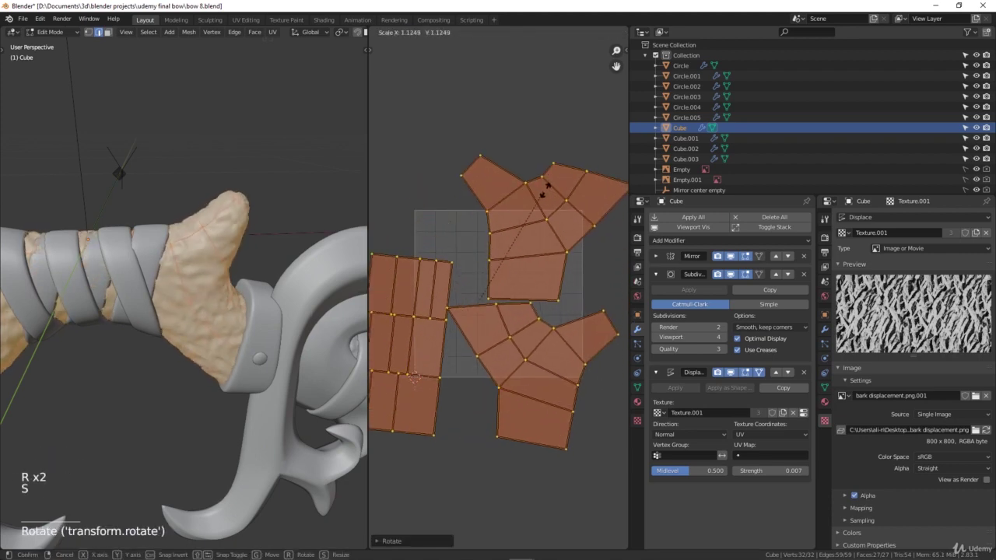
{"action": "key", "text": "alt+a"}
{"action": "key", "text": "Tab"}
Step: Check the bark on the grip, scale its UV islands down further, and leave Edit Mode
{"action": "scroll", "scroll_direction": "down", "scroll_amount": 3}
{"action": "key", "text": "alt+a"}
{"action": "middle_click", "coordinate": [216, 315]}
{"action": "scroll", "scroll_direction": "down", "scroll_amount": 3}
{"action": "middle_click", "coordinate": [263, 318]}
{"action": "scroll", "scroll_direction": "up", "scroll_amount": 3}
{"action": "middle_click", "coordinate": [209, 327]}
{"action": "middle_click", "coordinate": [243, 345]}
{"action": "scroll", "scroll_direction": "up", "scroll_amount": 3}
{"action": "middle_click", "coordinate": [150, 368]}
{"action": "left_click", "coordinate": [158, 339]}
{"action": "key", "text": "Tab"}
{"action": "key", "text": "a"}
{"action": "key", "text": "s"}
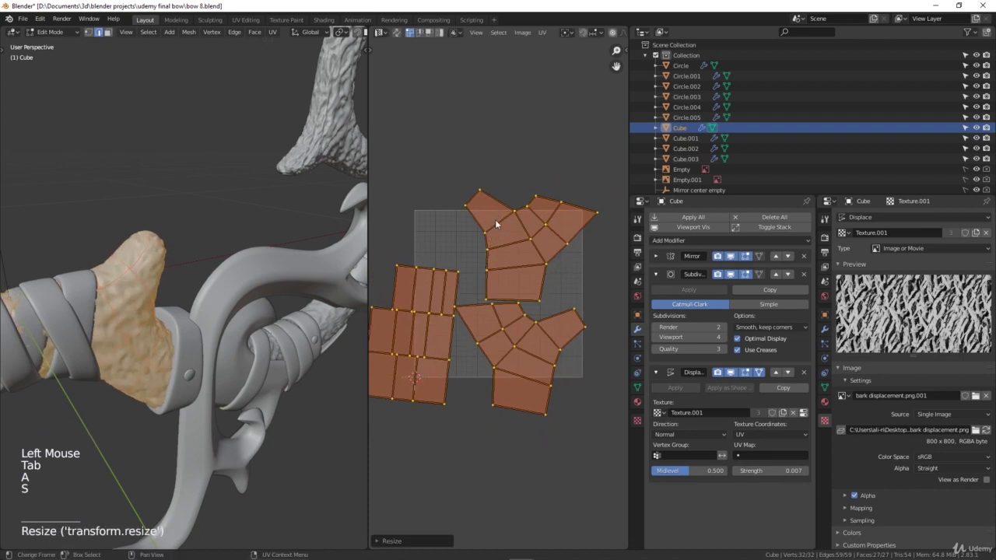
{"action": "key", "text": "alt+a"}
{"action": "key", "text": "Tab"}
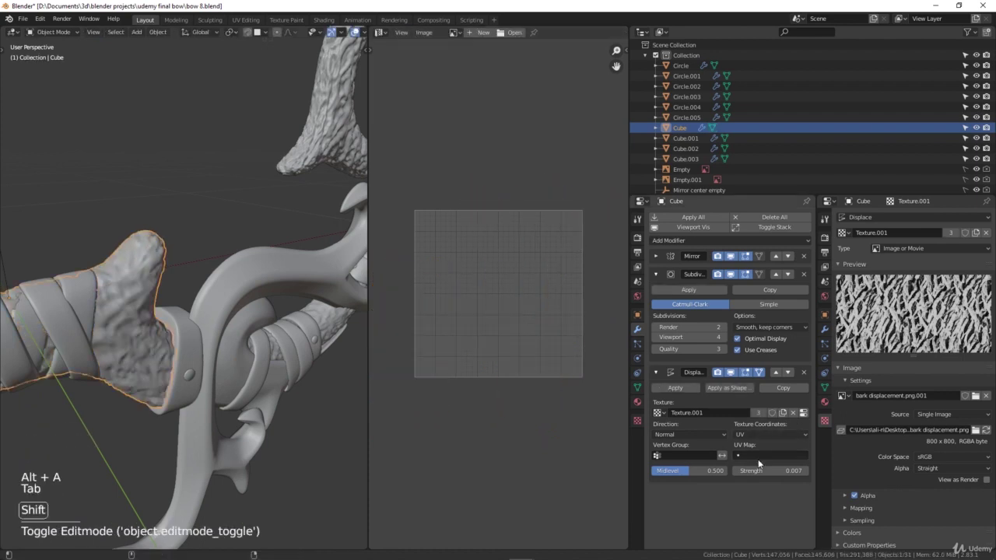
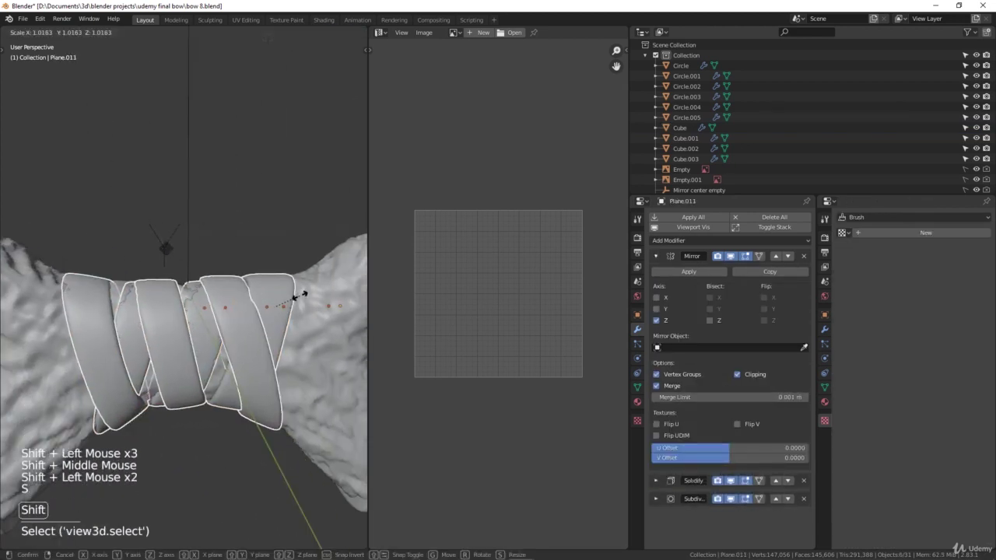
Step: Scale the wrapping bands (Plane.011) up slightly in Edit Mode so they sit above the bark
{"action": "key", "text": "Tab"}
{"action": "key", "text": "a"}
{"action": "scroll", "scroll_direction": "up", "scroll_amount": 3}
{"action": "scroll", "scroll_direction": "down", "scroll_amount": 3}
{"action": "key", "text": "s"}
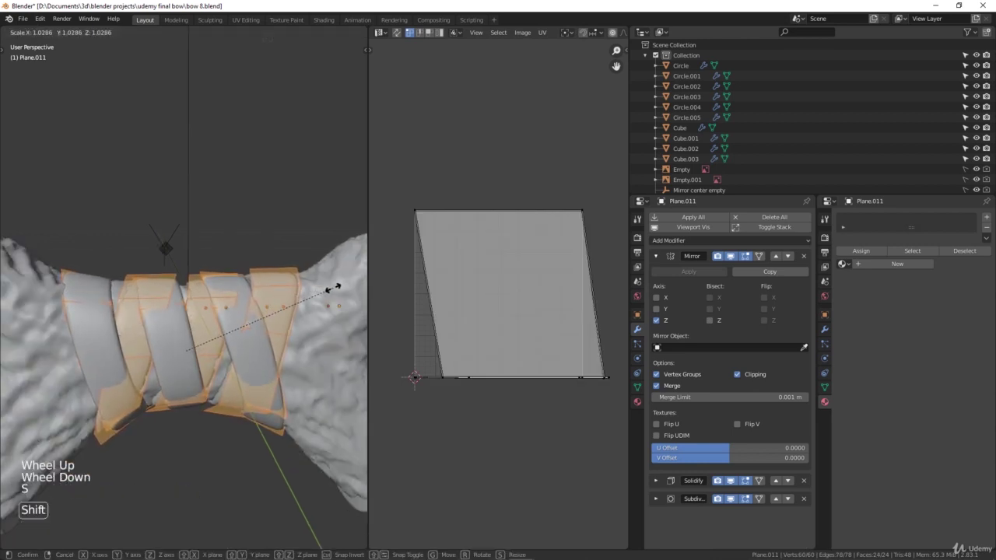
{"action": "key", "text": "alt+a"}
{"action": "key", "text": "Tab"}
Step: Maximize the 3D Viewport with Ctrl+Space and orbit to show the whole bow
{"action": "scroll", "scroll_direction": "down", "scroll_amount": 3}
{"action": "middle_click", "coordinate": [247, 327]}
{"action": "key", "text": "alt+a"}
{"action": "middle_click", "coordinate": [231, 304]}
{"action": "scroll", "scroll_direction": "down", "scroll_amount": 3}
{"action": "middle_click", "coordinate": [97, 317]}
{"action": "scroll", "scroll_direction": "down", "scroll_amount": 3}
{"action": "middle_click", "coordinate": [221, 332]}
{"action": "key", "text": "ctrl+space"}
{"action": "middle_click", "coordinate": [410, 337]}
{"action": "middle_click", "coordinate": [326, 355]}
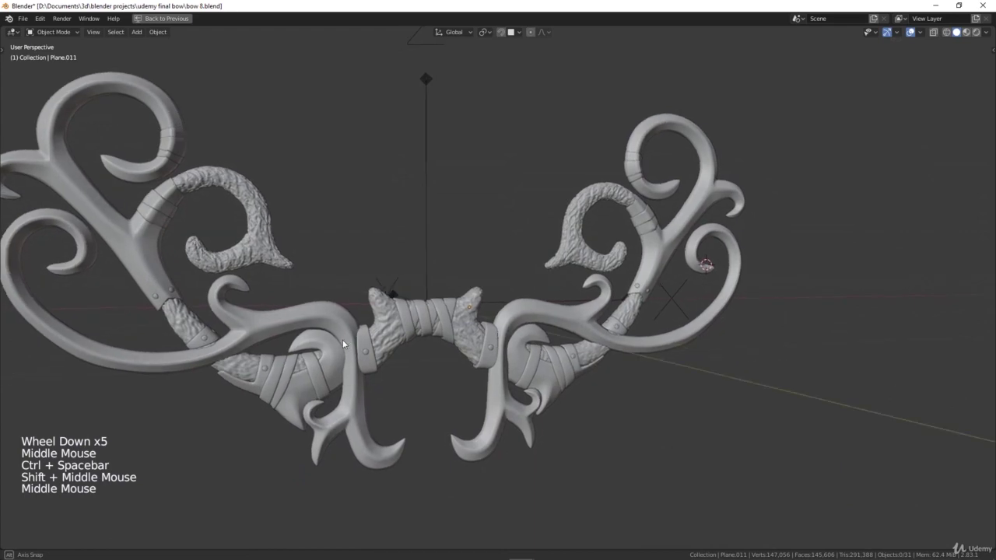
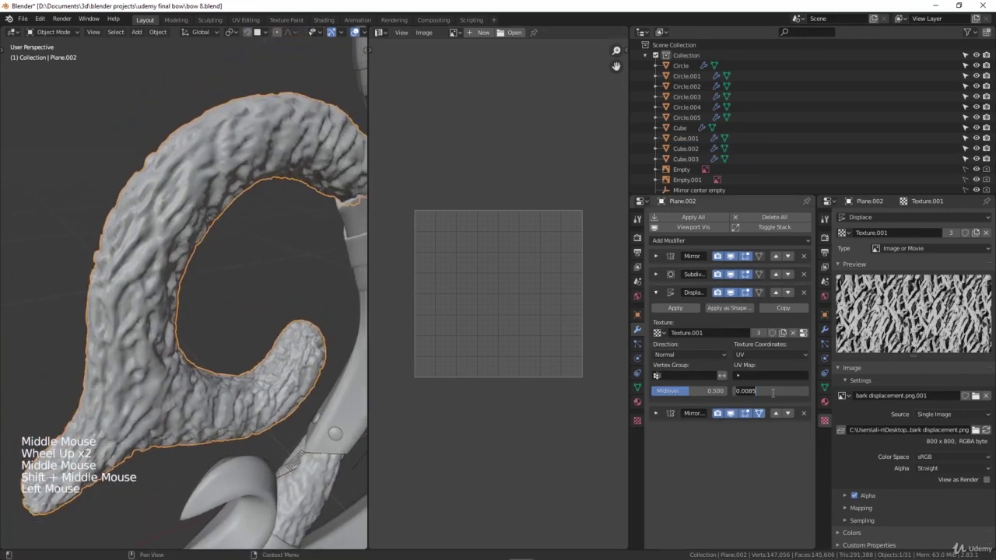
Step: Confirm Displace strength 0.010 on Cube.002 and inspect the rougher limb segment
{"action": "key", "text": "KP_0"}
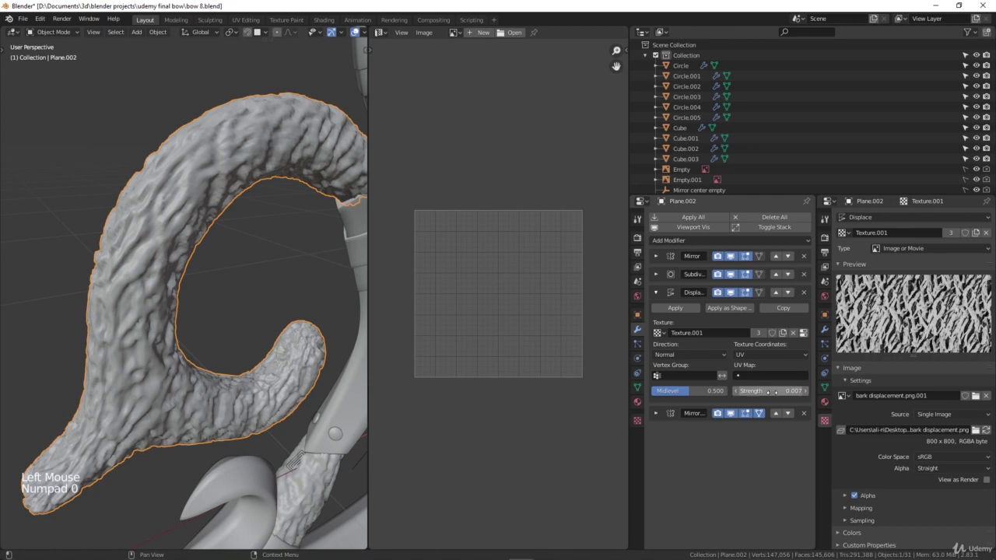
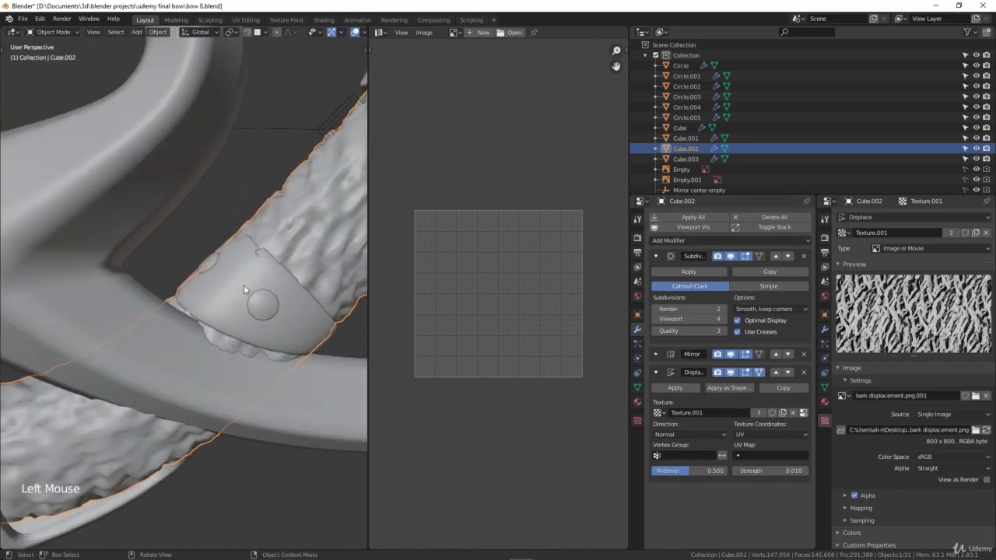
{"action": "scroll", "scroll_direction": "down", "scroll_amount": 3}
{"action": "middle_click", "coordinate": [228, 283]}
{"action": "scroll", "scroll_direction": "down", "scroll_amount": 3}
{"action": "middle_click", "coordinate": [232, 271]}
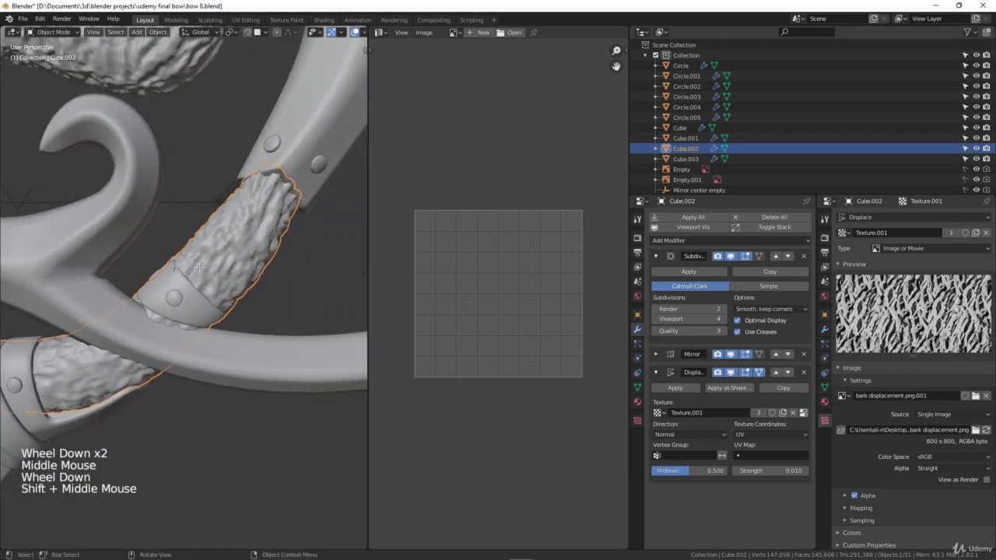
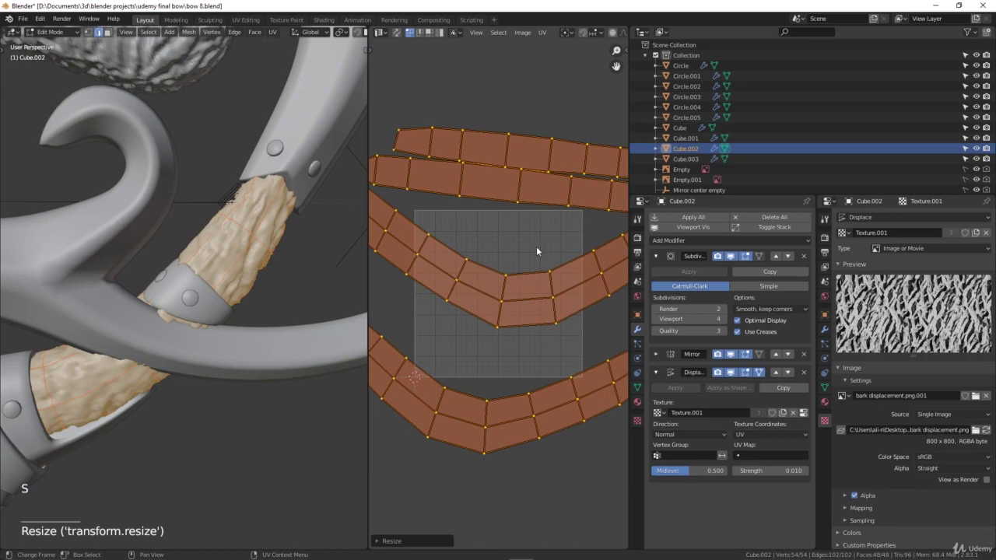
{"action": "key", "text": "alt+a"}
{"action": "key", "text": "Tab"}
{"action": "scroll", "scroll_direction": "down", "scroll_amount": 3}
{"action": "key", "text": "alt+a"}
{"action": "middle_click", "coordinate": [210, 249]}
Step: Enlarge Cube.002's UV islands in Edit Mode and return to Object Mode
{"action": "left_click", "coordinate": [178, 282]}
{"action": "scroll", "scroll_direction": "up", "scroll_amount": 3}
{"action": "left_click", "coordinate": [183, 294]}
{"action": "scroll", "scroll_direction": "up", "scroll_amount": 3}
{"action": "key", "text": "Tab"}
{"action": "key", "text": "a"}
{"action": "key", "text": "s"}
{"action": "key", "text": "alt+a"}
{"action": "key", "text": "Tab"}
Step: Review the bark-textured bow, reselect the limb segment, and restore the multi-panel layout
{"action": "scroll", "scroll_direction": "down", "scroll_amount": 3}
{"action": "middle_click", "coordinate": [249, 263]}
{"action": "key", "text": "alt+a"}
{"action": "scroll", "scroll_direction": "down", "scroll_amount": 3}
{"action": "middle_click", "coordinate": [257, 262]}
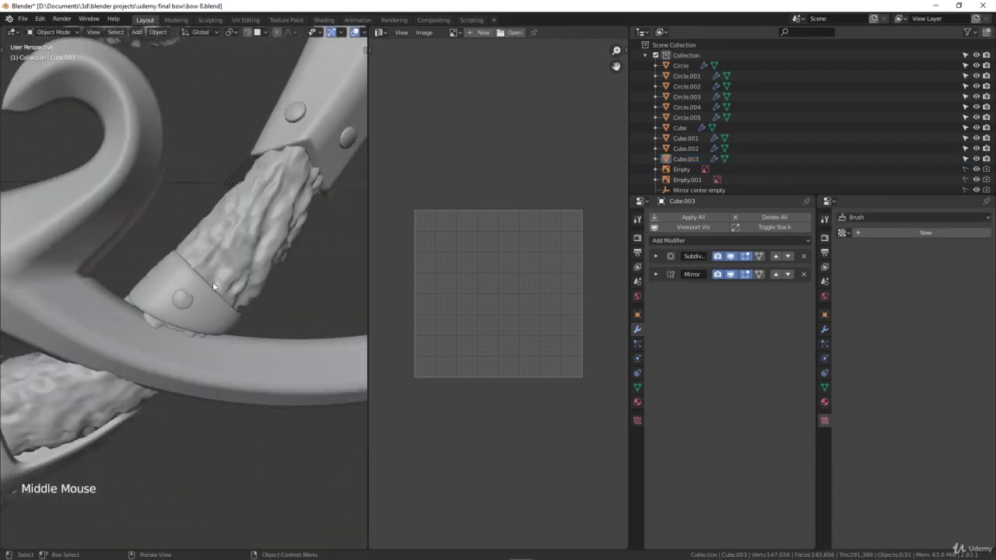
{"action": "scroll", "scroll_direction": "down", "scroll_amount": 3}
{"action": "middle_click", "coordinate": [183, 321]}
{"action": "scroll", "scroll_direction": "up", "scroll_amount": 3}
{"action": "left_click", "coordinate": [157, 325]}
{"action": "scroll", "scroll_direction": "up", "scroll_amount": 3}
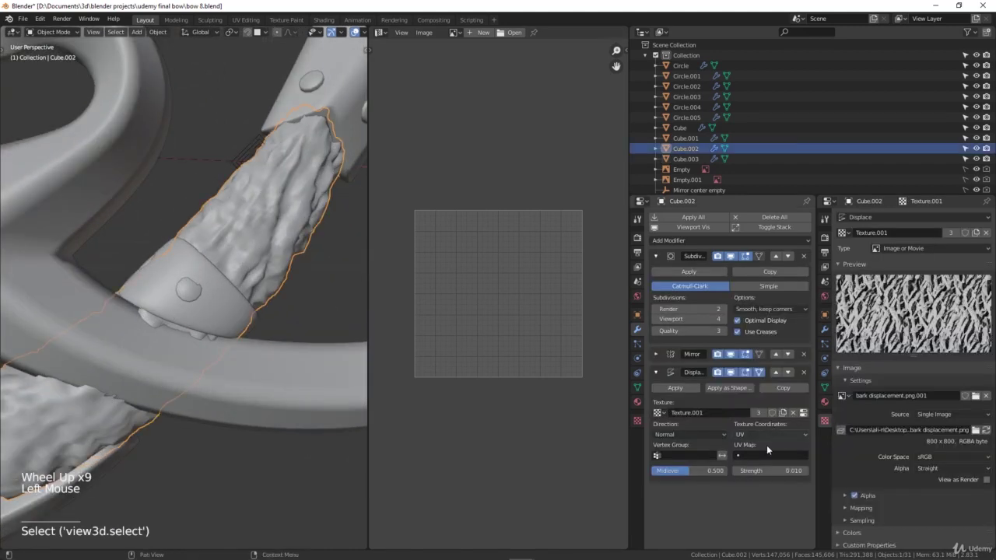
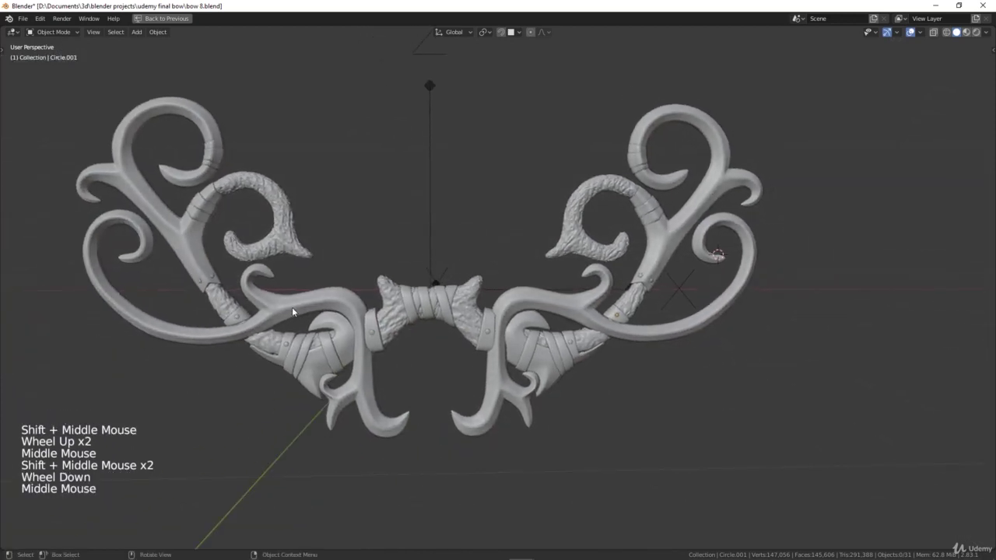
{"action": "key", "text": "ctrl+space"}
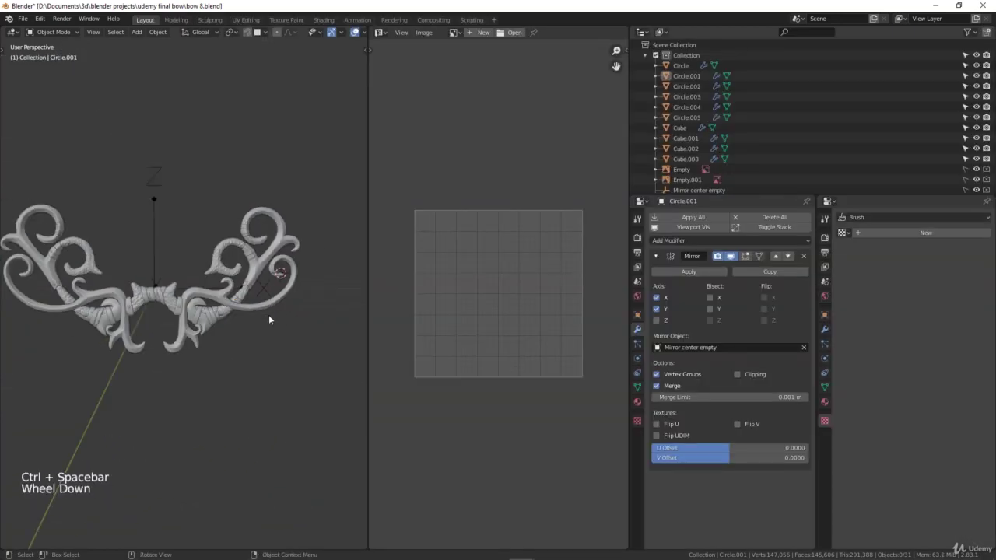